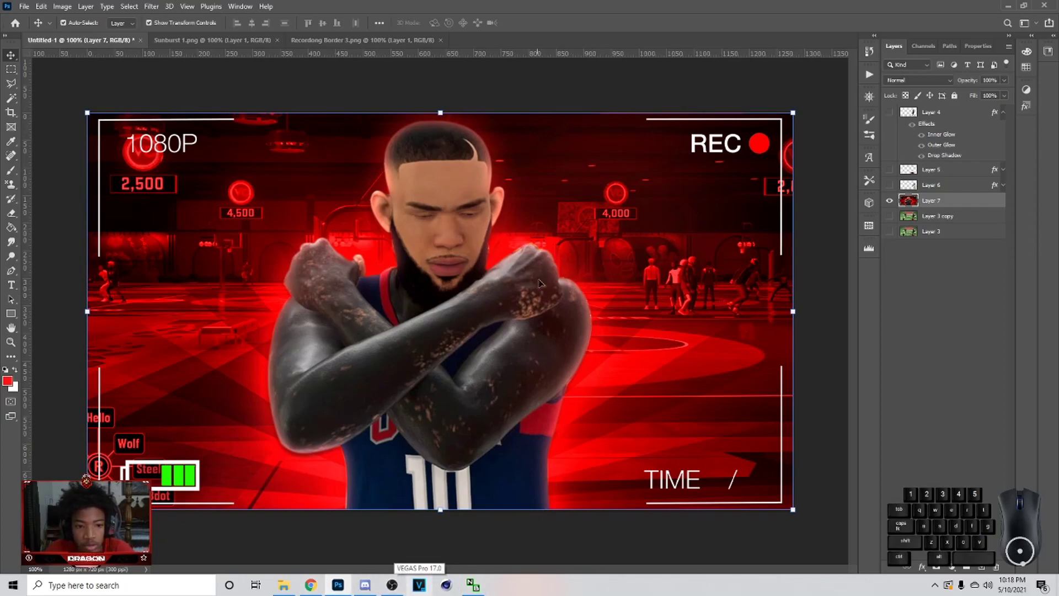
Step: Launch the Camera Raw Filter on the merged Layer 7 thumbnail
{"action": "left_click", "coordinate": [562, 301]}
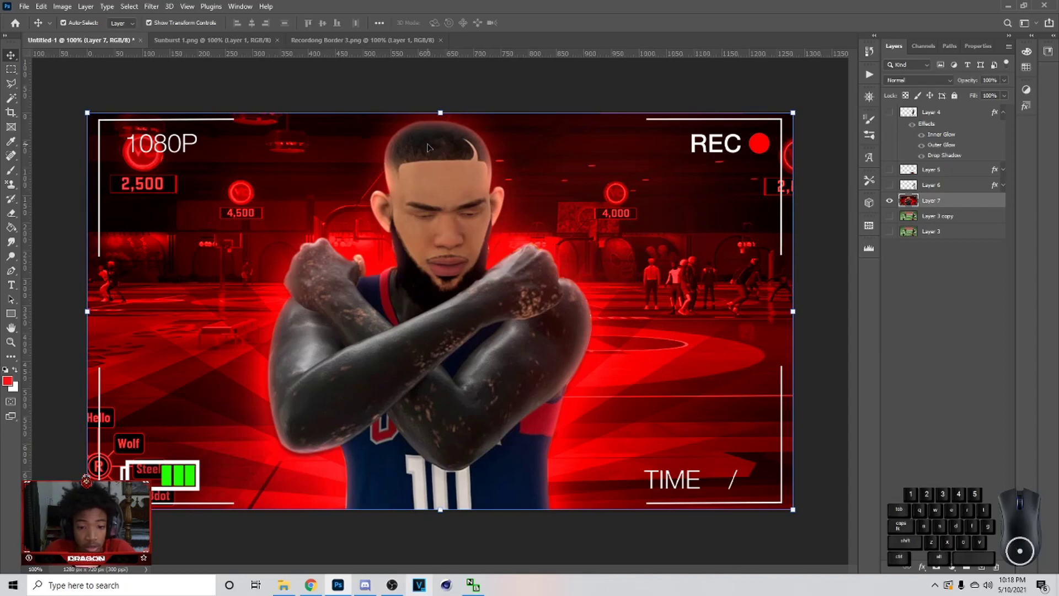
{"action": "left_click", "coordinate": [163, 3]}
{"action": "left_click", "coordinate": [469, 215]}
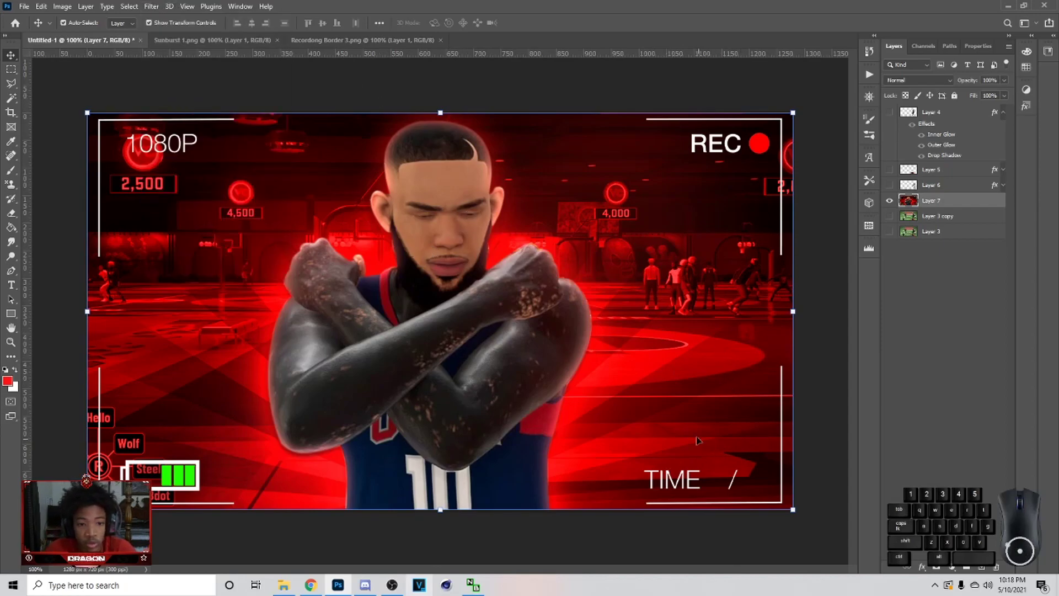
{"action": "left_click", "coordinate": [150, 13]}
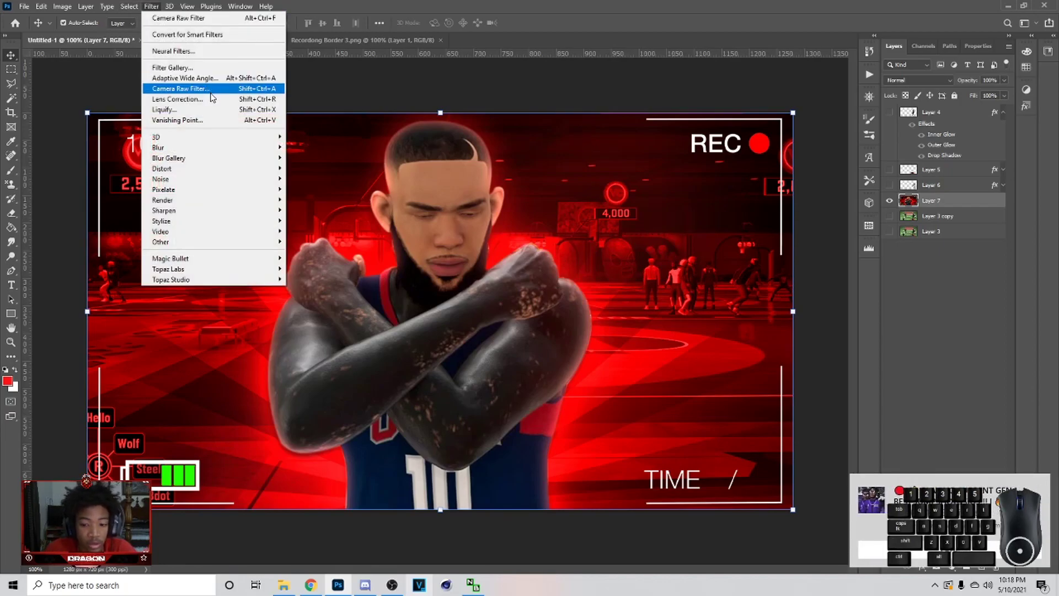
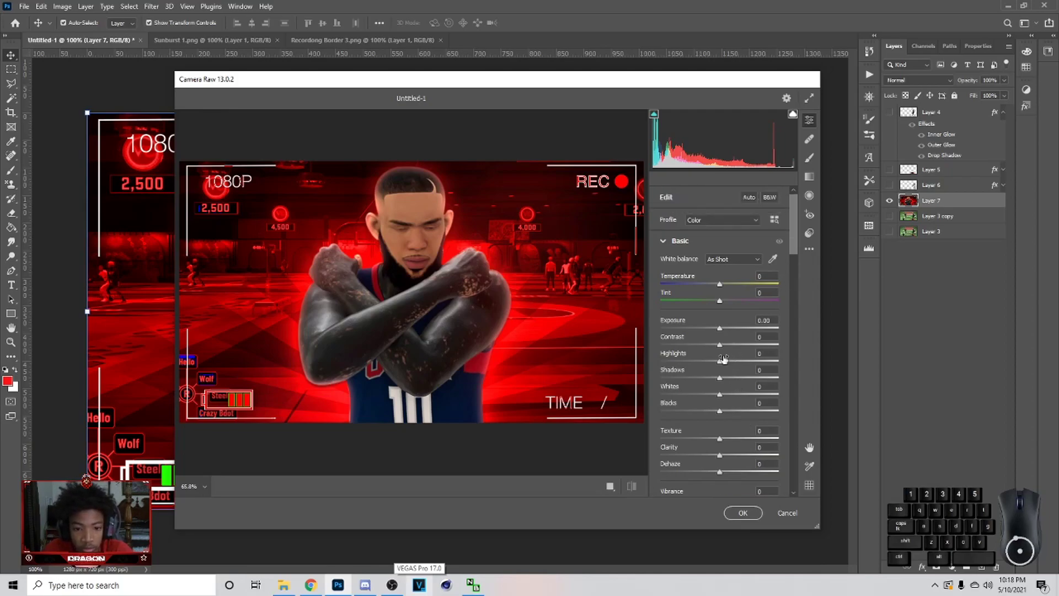
Step: Set Contrast +27, Highlights +23, Shadows +28, Whites +28 and Blacks -11
{"action": "left_click_drag", "start_coordinate": [722, 343], "coordinate": [738, 344]}
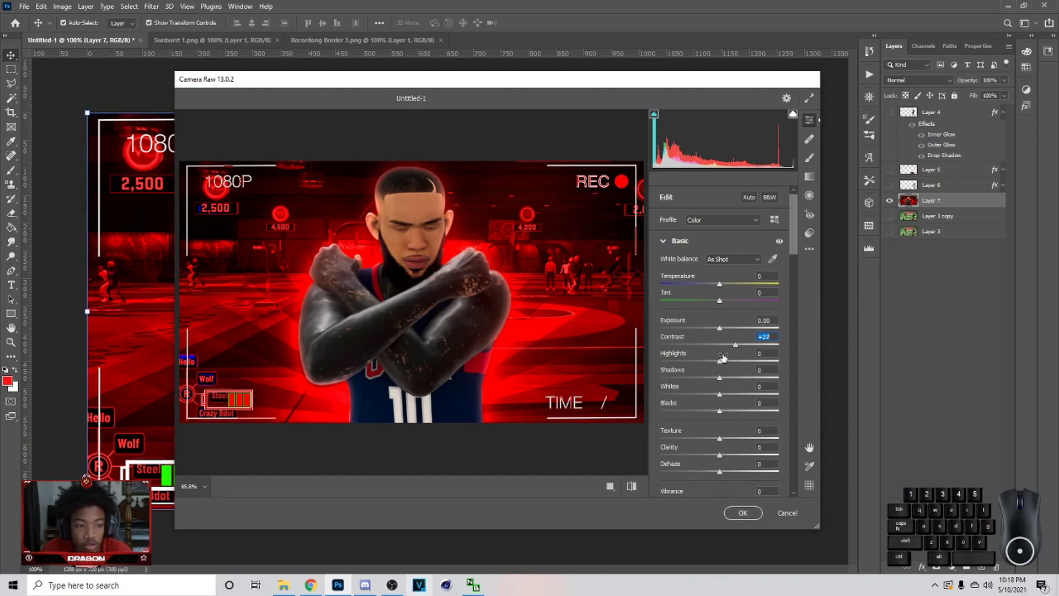
{"action": "left_click_drag", "start_coordinate": [722, 361], "coordinate": [736, 358]}
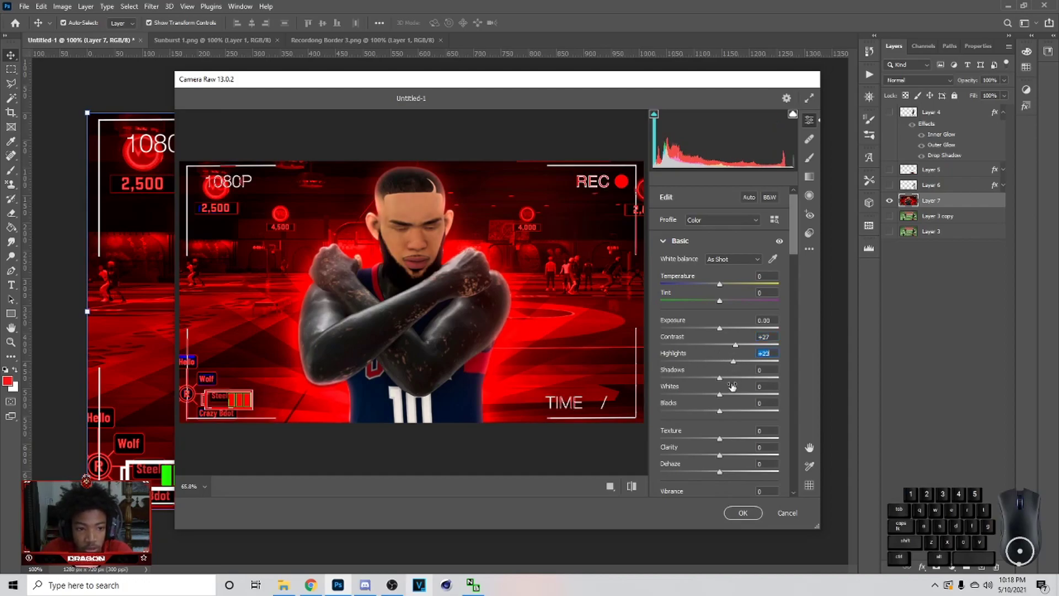
{"action": "left_click_drag", "start_coordinate": [721, 378], "coordinate": [738, 376]}
{"action": "left_click", "coordinate": [726, 394]}
{"action": "left_click_drag", "start_coordinate": [720, 411], "coordinate": [707, 407]}
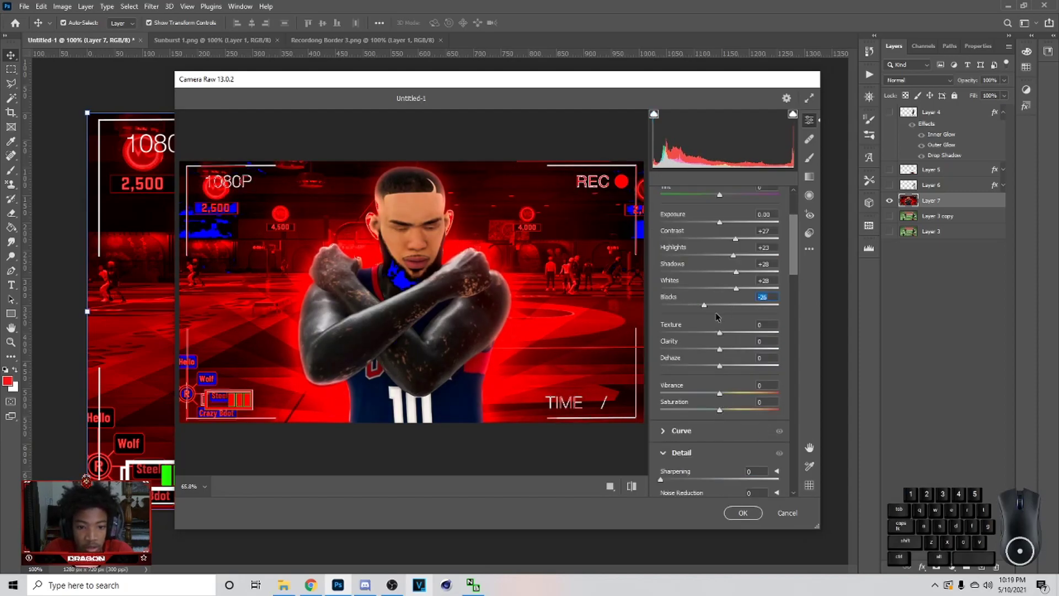
{"action": "left_click", "coordinate": [712, 304]}
Step: Set Texture +22, Clarity +14 and Vibrance -2, leaving Saturation at zero
{"action": "left_click_drag", "start_coordinate": [724, 333], "coordinate": [740, 334]}
{"action": "left_click_drag", "start_coordinate": [724, 349], "coordinate": [732, 348]}
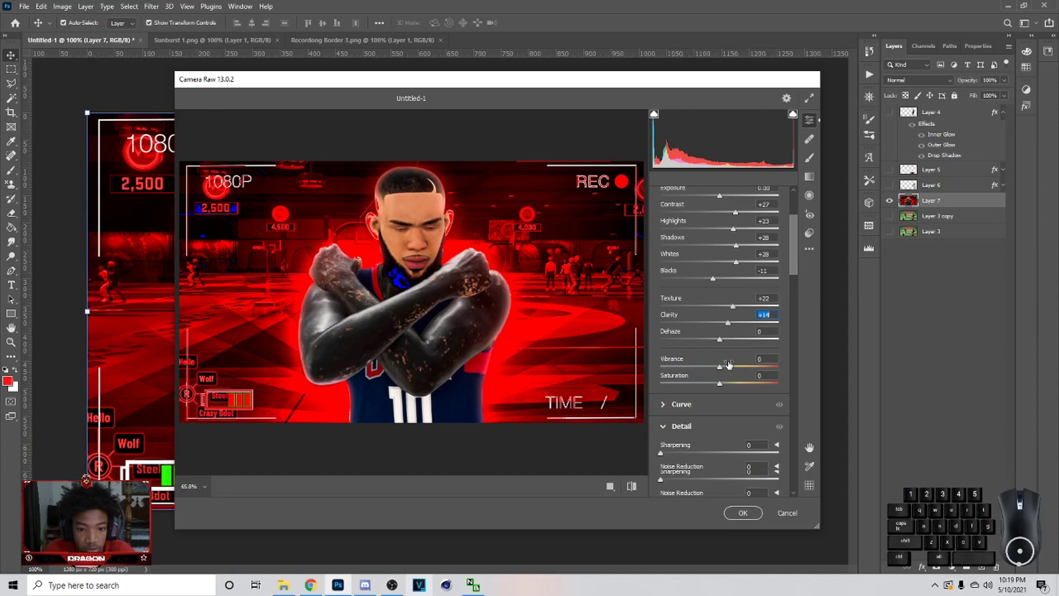
{"action": "left_click", "coordinate": [725, 311]}
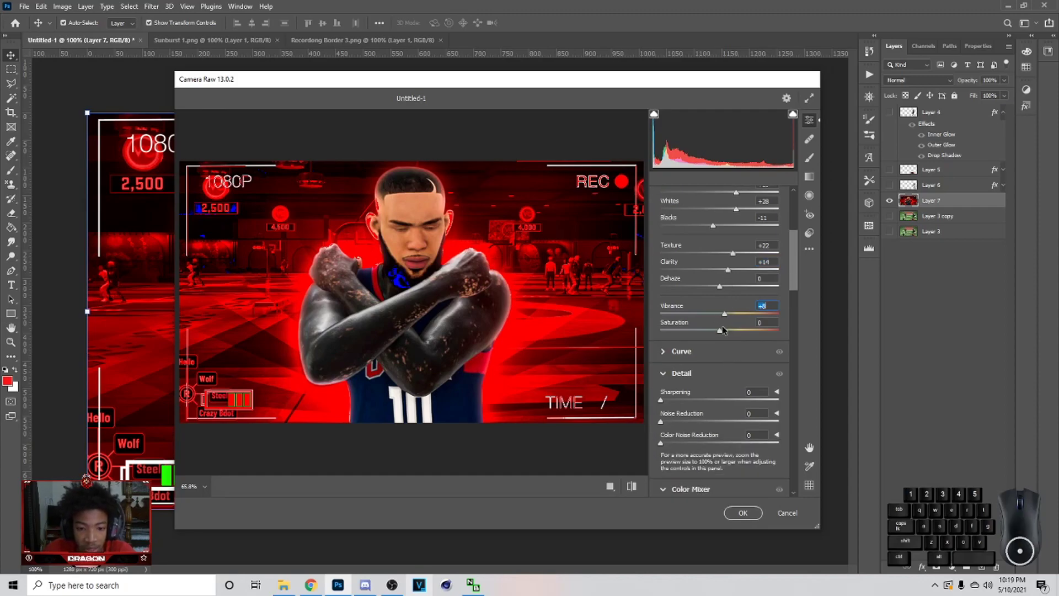
{"action": "left_click", "coordinate": [727, 328]}
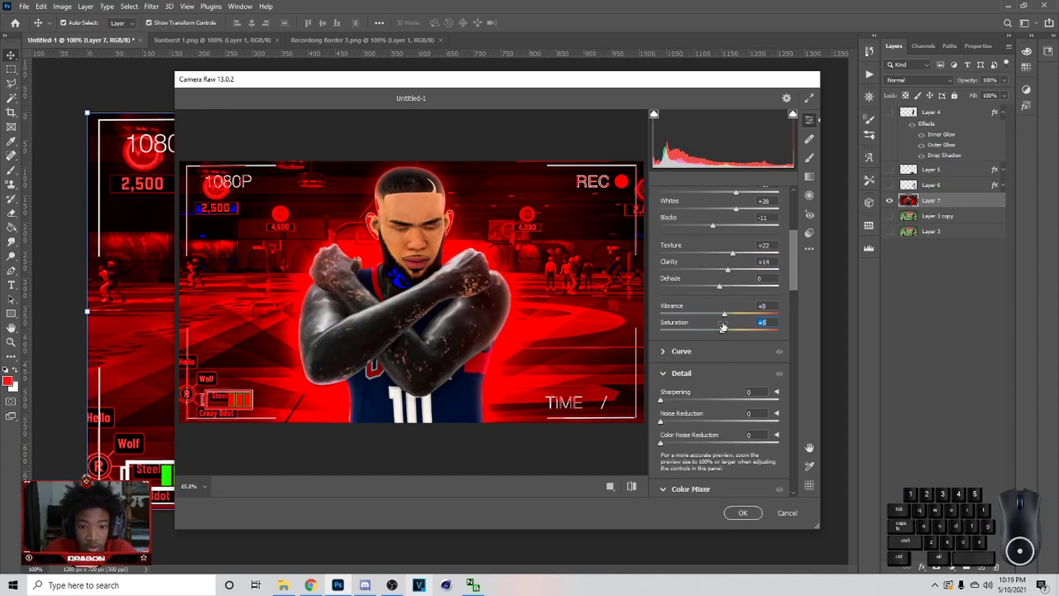
{"action": "left_click", "coordinate": [726, 316]}
{"action": "left_click", "coordinate": [722, 315]}
{"action": "left_click", "coordinate": [725, 329]}
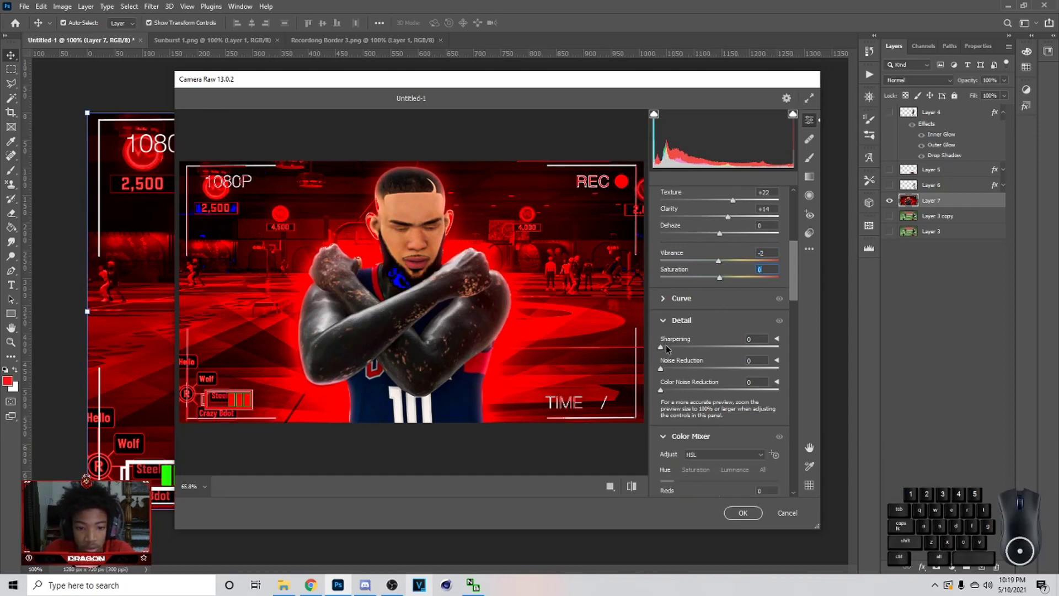
Step: Set Detail sharpening to 27 in Camera Raw
{"action": "left_click_drag", "start_coordinate": [668, 347], "coordinate": [683, 346]}
{"action": "left_click_drag", "start_coordinate": [672, 367], "coordinate": [727, 367]}
{"action": "left_click_drag", "start_coordinate": [728, 367], "coordinate": [671, 369]}
{"action": "left_click_drag", "start_coordinate": [673, 365], "coordinate": [625, 366]}
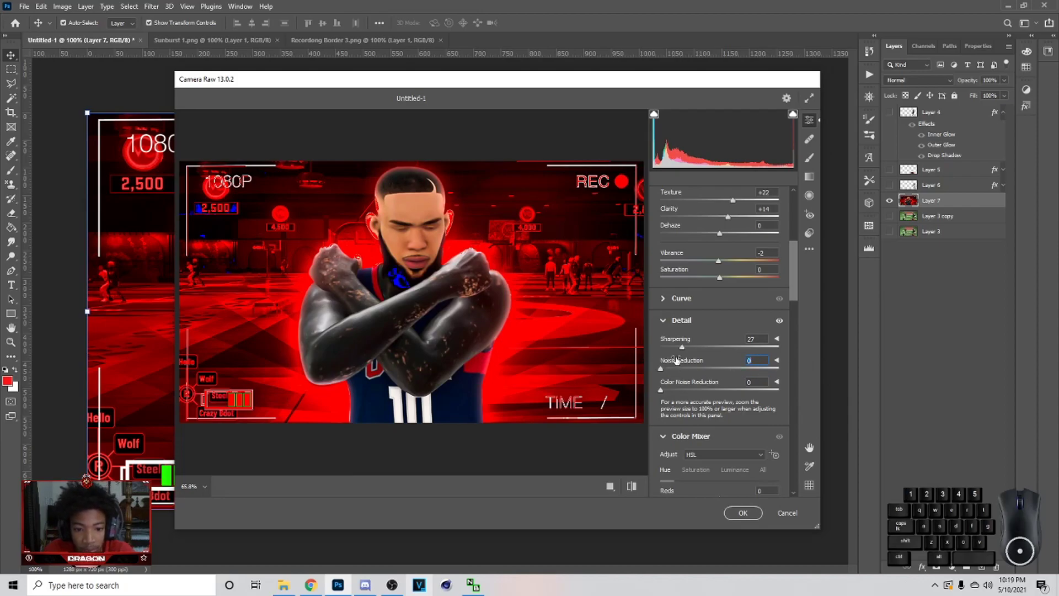
Step: Darken the corners with an Optics vignette of about -29
{"action": "middle_click", "coordinate": [731, 393]}
{"action": "middle_click", "coordinate": [729, 380]}
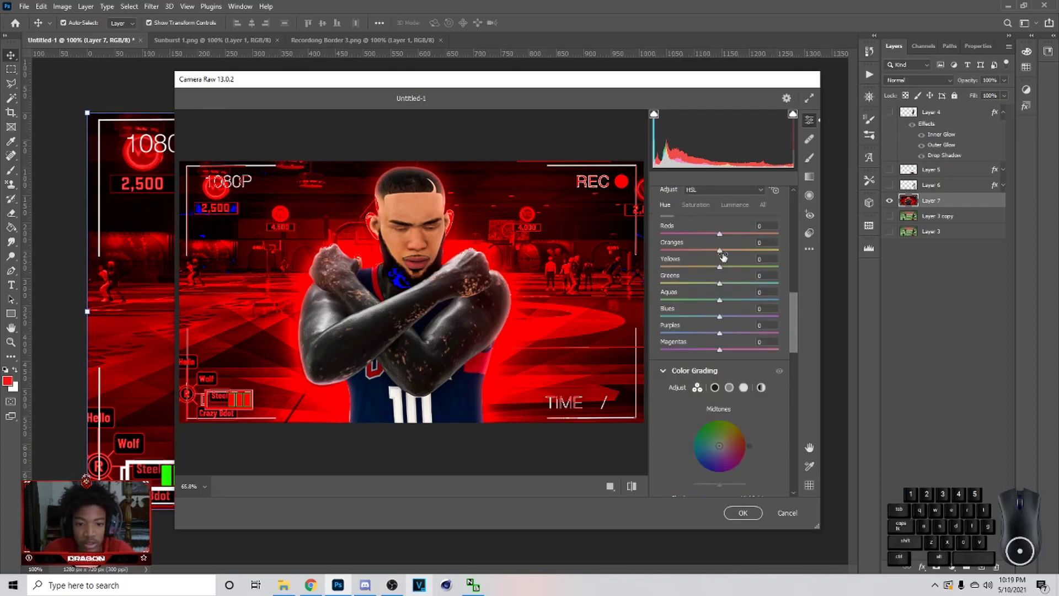
{"action": "left_click_drag", "start_coordinate": [751, 367], "coordinate": [764, 374]}
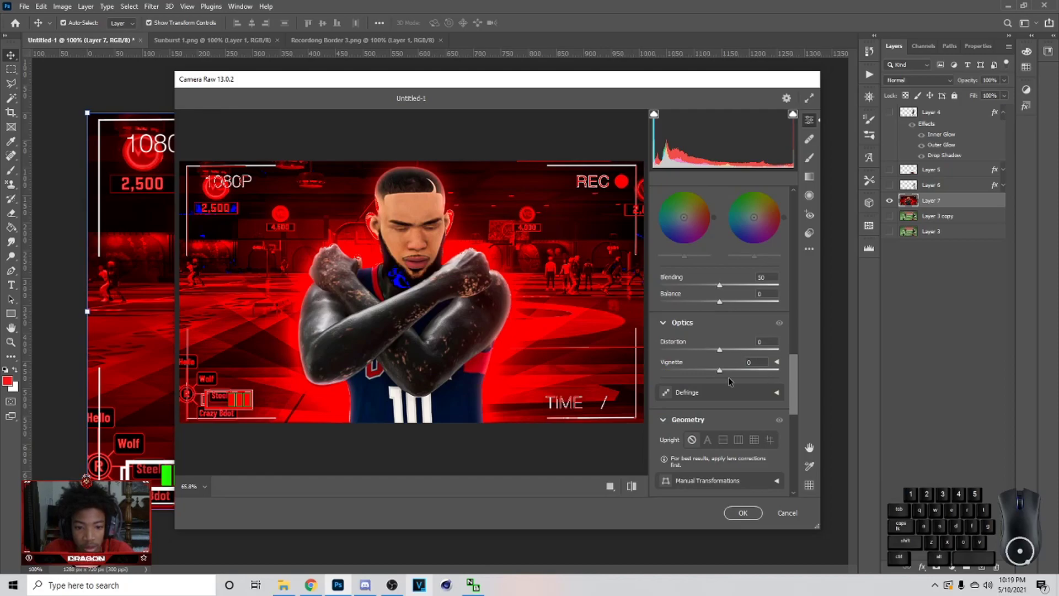
{"action": "left_click_drag", "start_coordinate": [721, 370], "coordinate": [705, 367]}
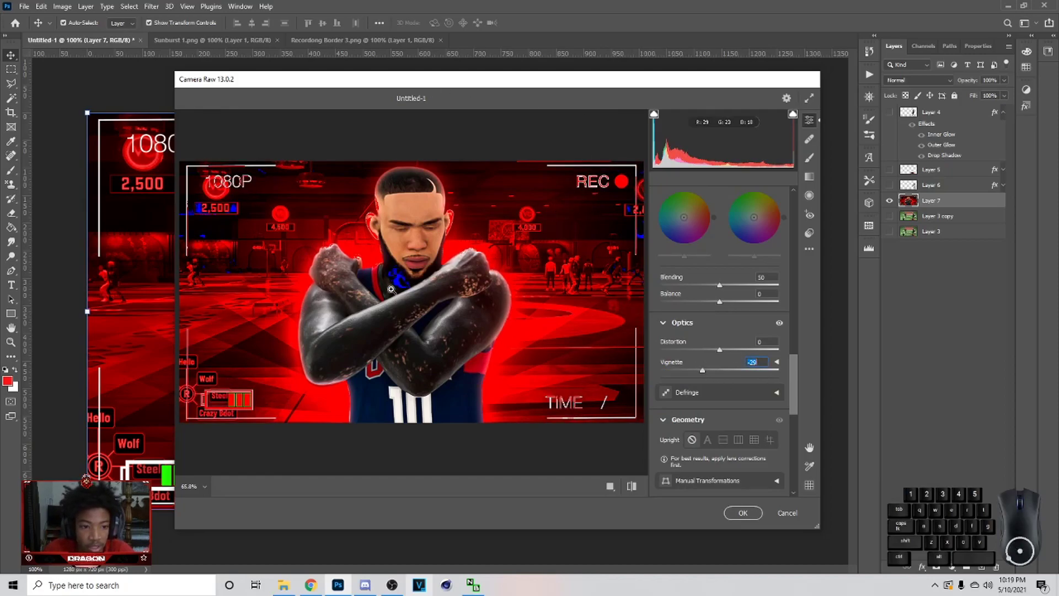
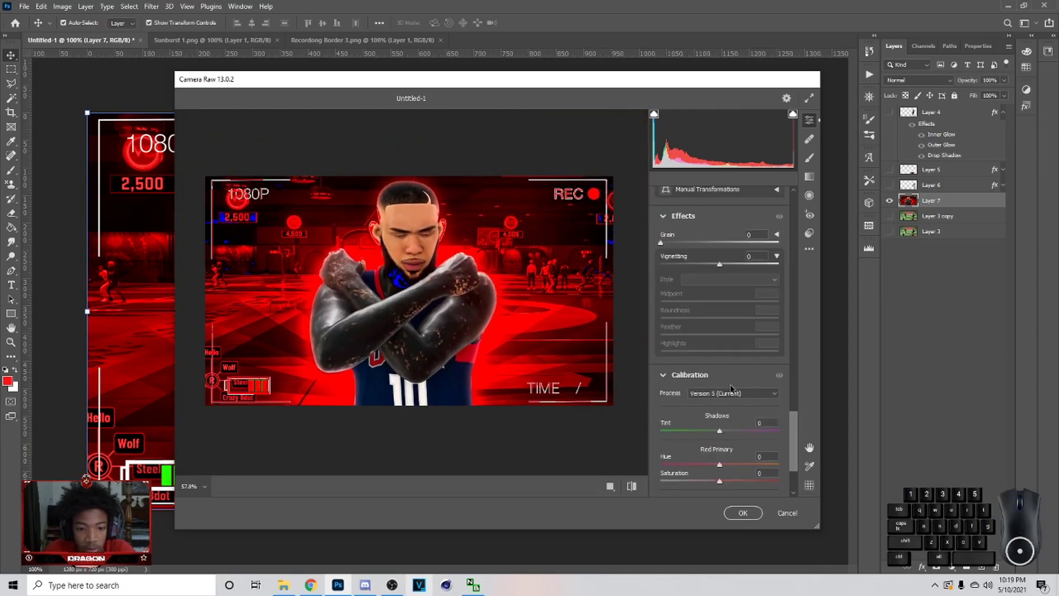
Step: Add Grain 6 and shift the Calibration Red Primary hue to -25 toward pink
{"action": "left_click", "coordinate": [810, 447]}
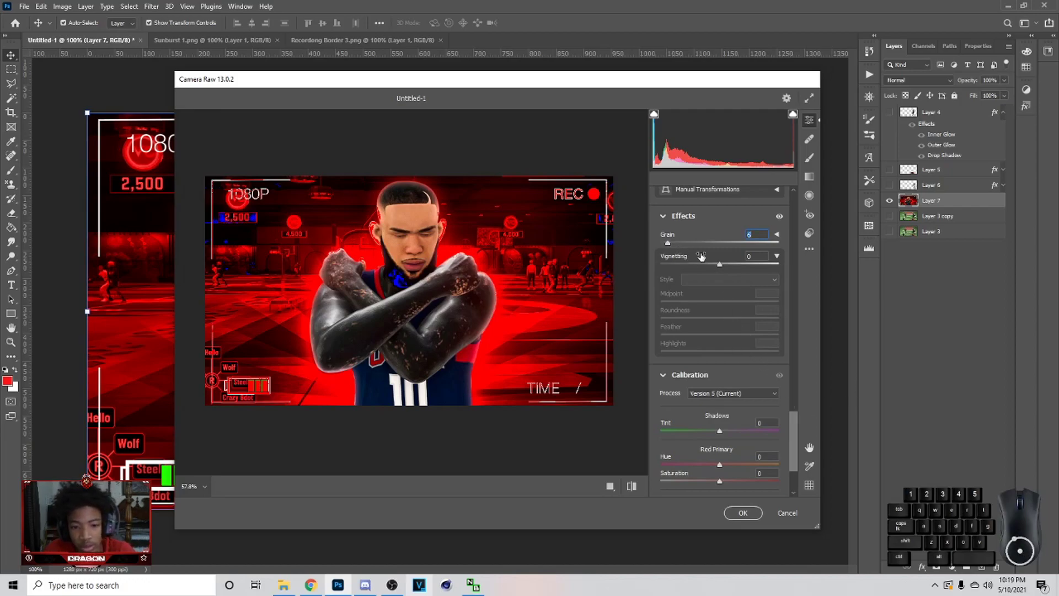
{"action": "left_click_drag", "start_coordinate": [701, 242], "coordinate": [672, 246]}
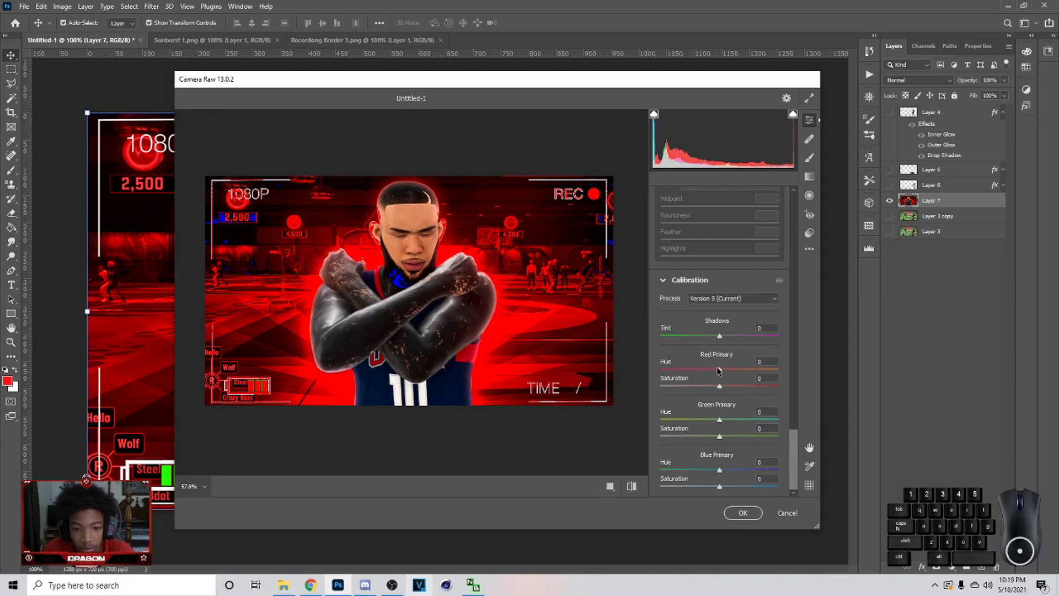
{"action": "left_click_drag", "start_coordinate": [722, 369], "coordinate": [707, 356]}
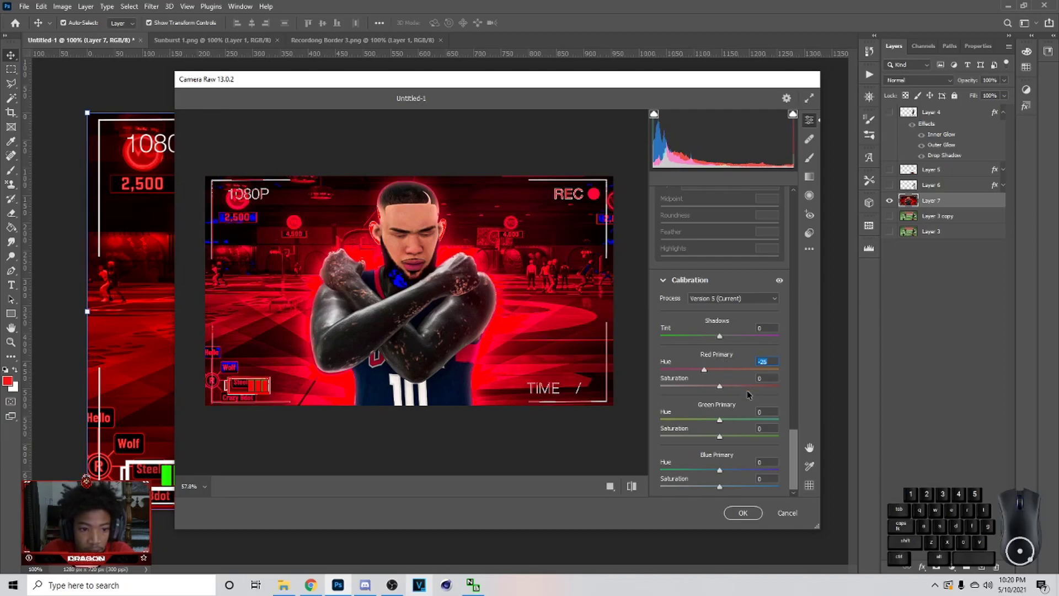
Step: In the Color Mixer, shift Purples hue +48 and Aquas hue -21
{"action": "left_click_drag", "start_coordinate": [720, 469], "coordinate": [741, 455]}
{"action": "scroll", "scroll_direction": "up", "scroll_amount": 3}
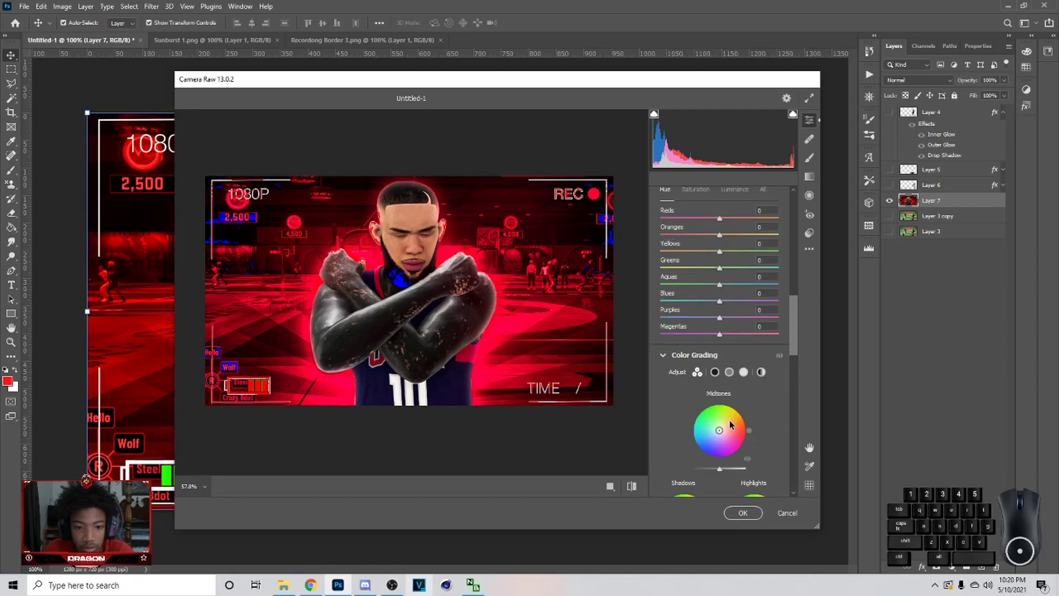
{"action": "left_click_drag", "start_coordinate": [721, 317], "coordinate": [749, 317]}
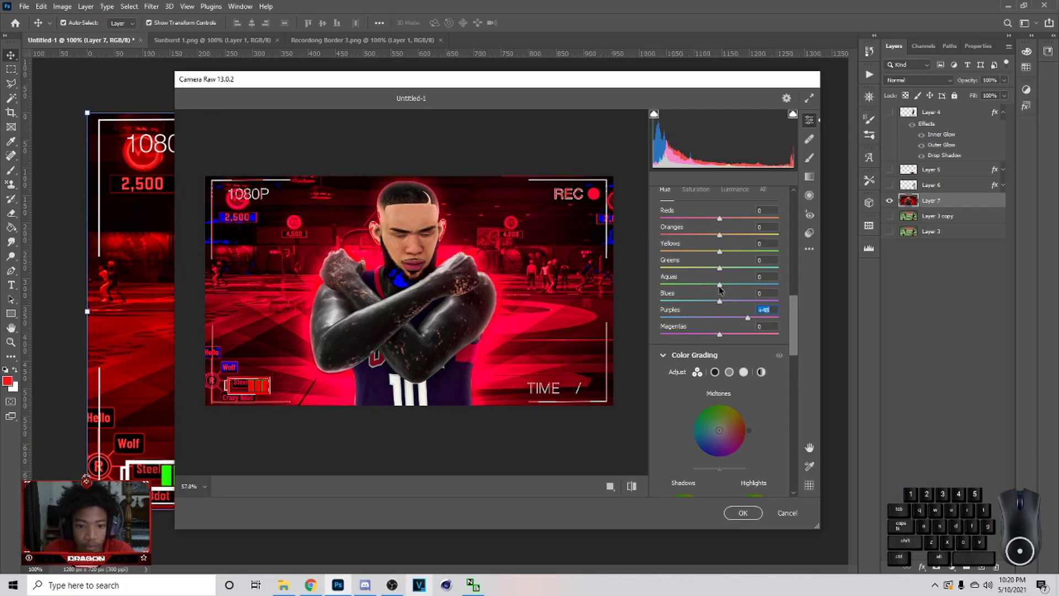
{"action": "left_click_drag", "start_coordinate": [721, 286], "coordinate": [708, 292]}
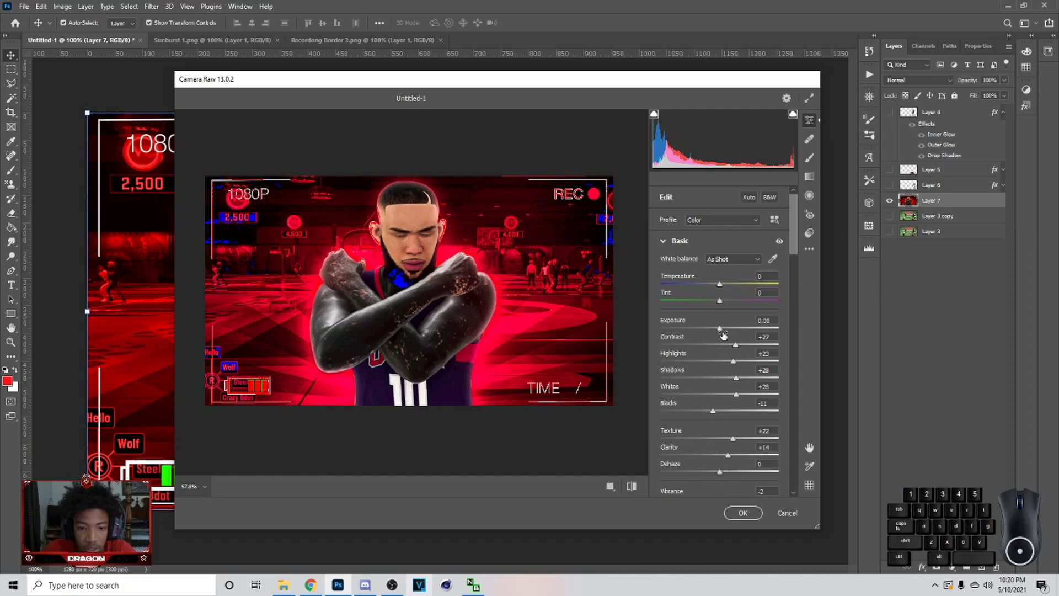
Step: Lift Exposure +0.20, cool Temperature to -21, compare before/after and apply the Camera Raw grade
{"action": "left_click", "coordinate": [722, 327]}
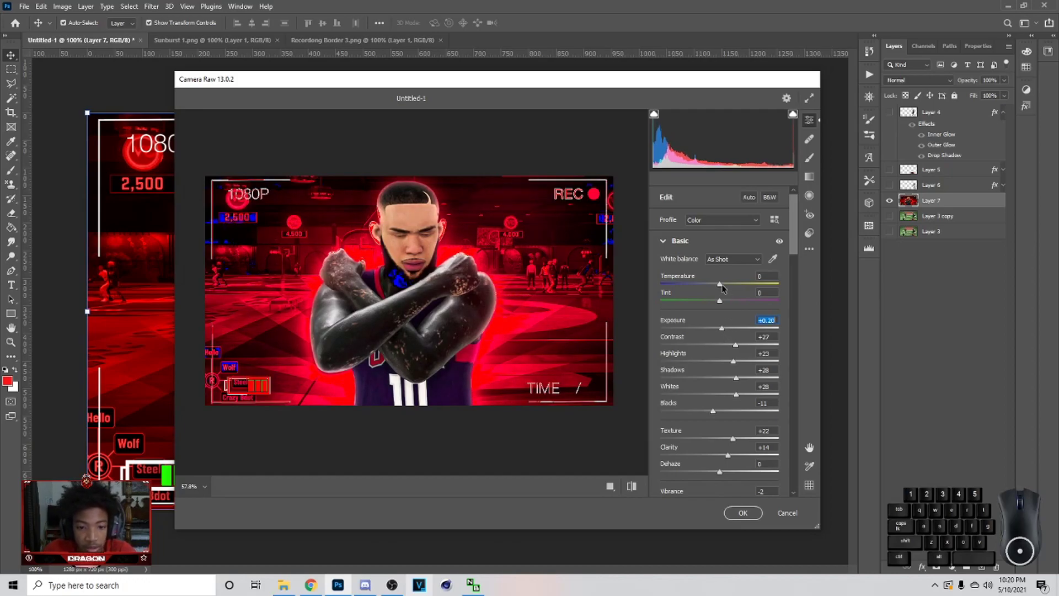
{"action": "left_click_drag", "start_coordinate": [721, 283], "coordinate": [710, 281]}
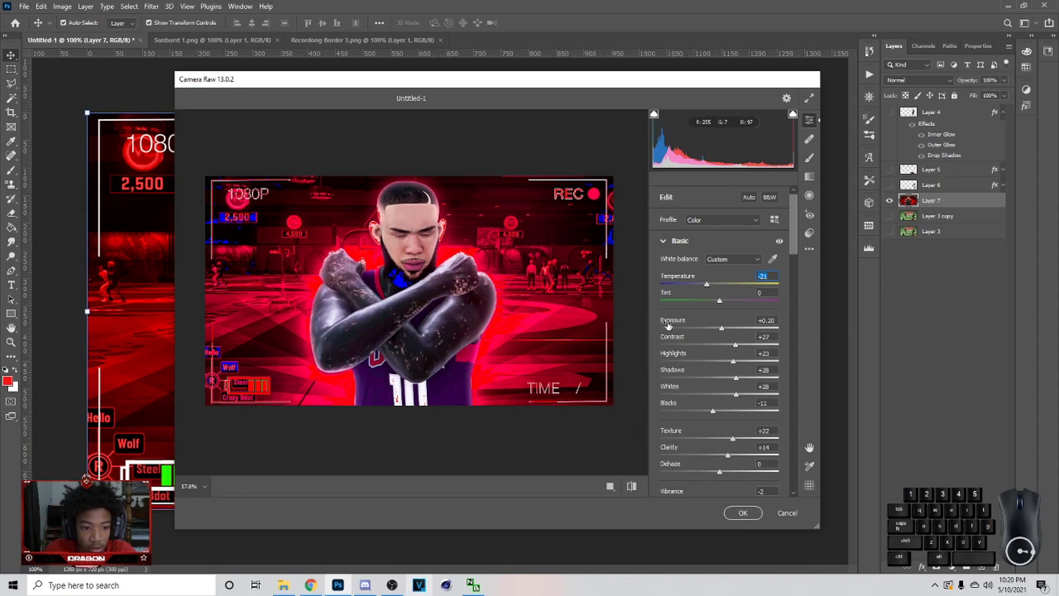
{"action": "left_click", "coordinate": [751, 435]}
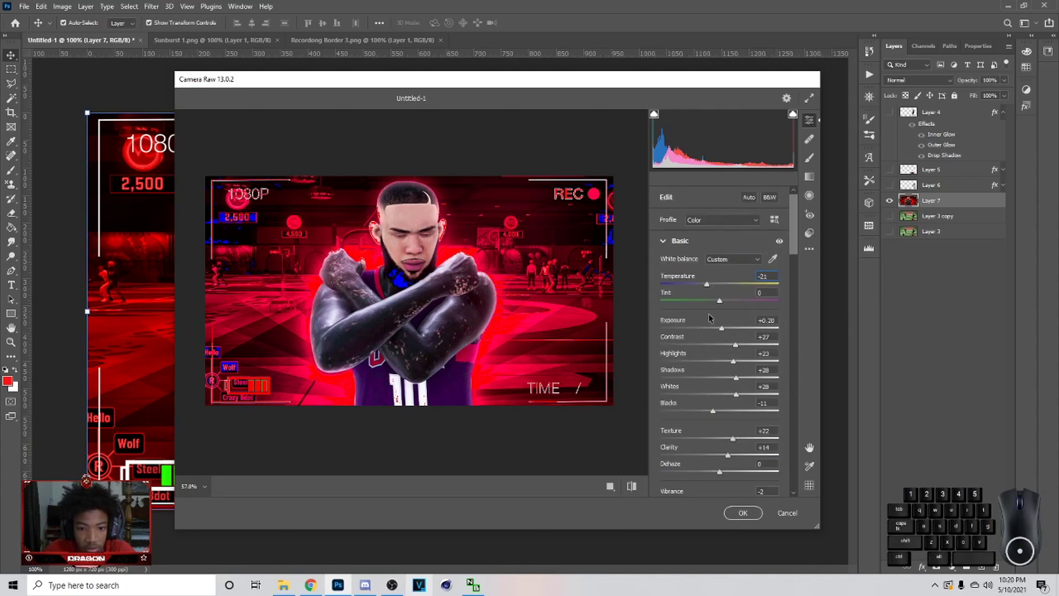
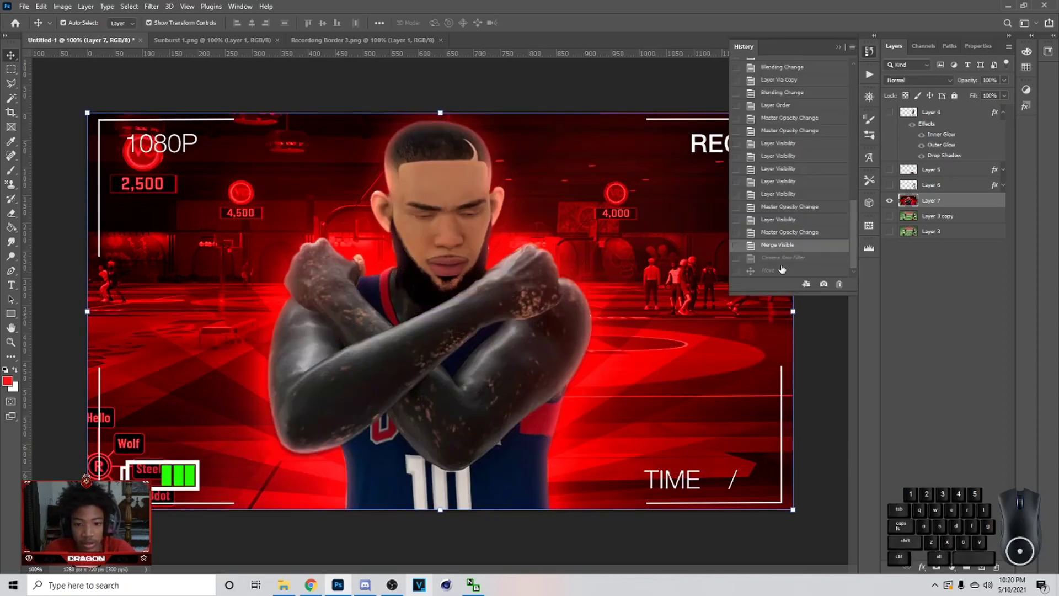
{"action": "left_click", "coordinate": [787, 260]}
{"action": "left_click", "coordinate": [841, 50]}
{"action": "key", "text": "Caps_Lock"}
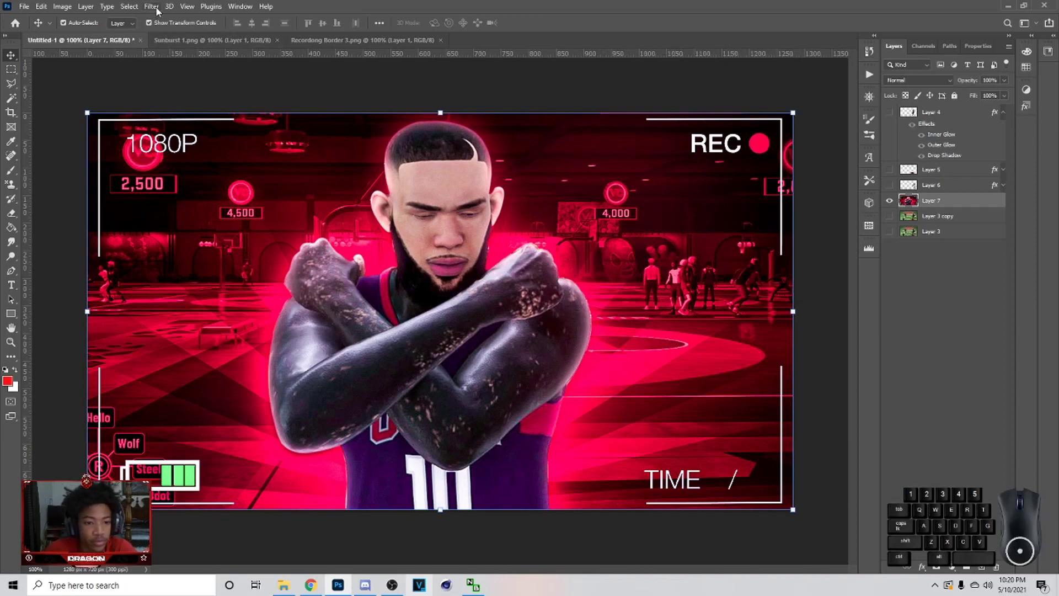
Step: Launch Magic Bullet PhotoLooks on the layer and browse the Tools tiles to Saturation
{"action": "left_click", "coordinate": [154, 4]}
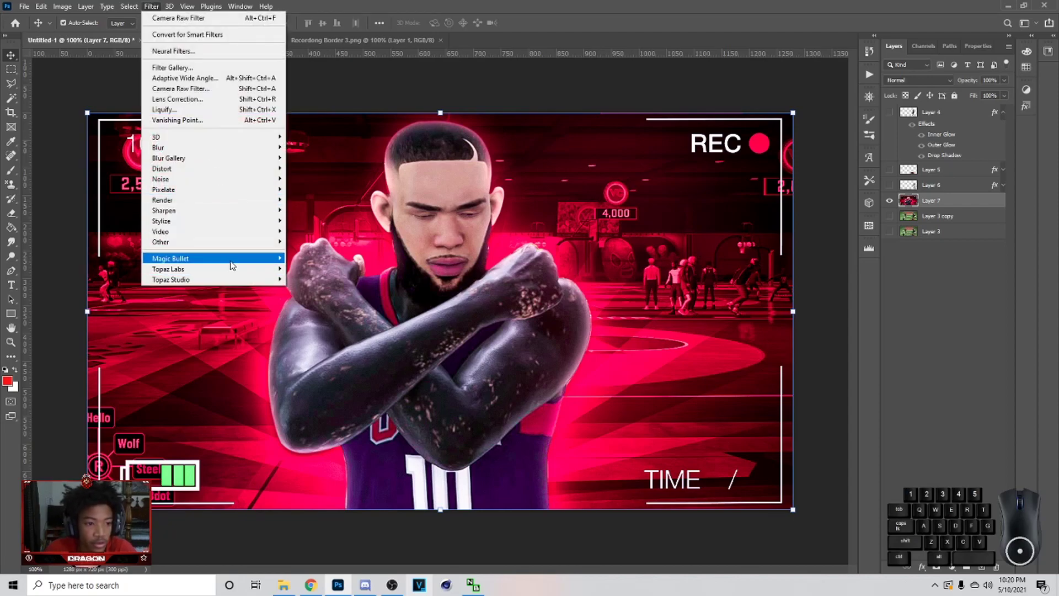
{"action": "left_click", "coordinate": [299, 257]}
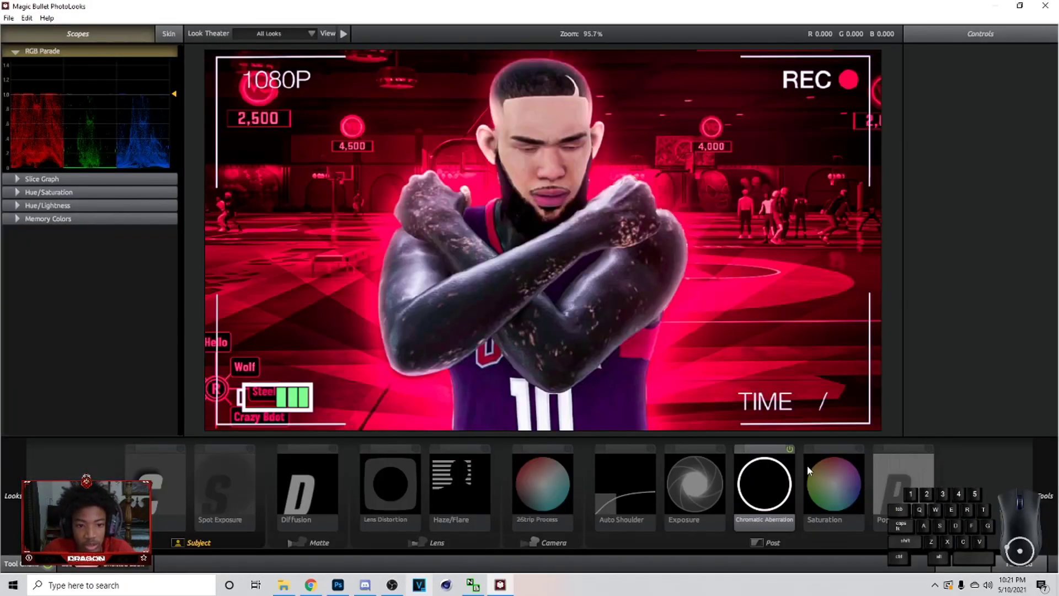
{"action": "left_click", "coordinate": [771, 471]}
{"action": "left_click", "coordinate": [792, 451]}
{"action": "left_click", "coordinate": [793, 451]}
{"action": "left_click", "coordinate": [793, 451]}
{"action": "double_click", "coordinate": [826, 492]}
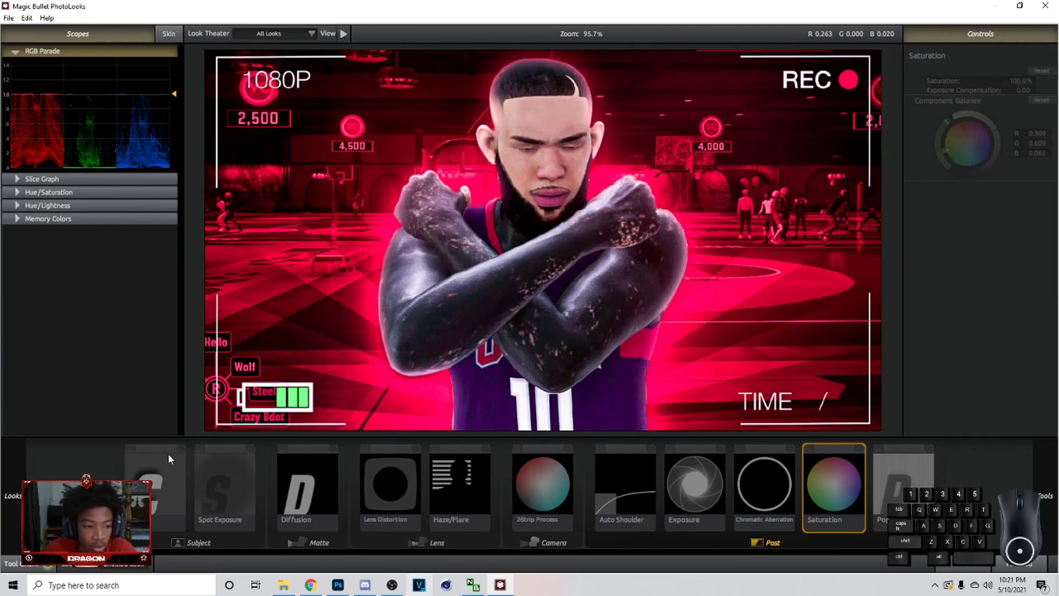
Step: Browse past Crush and add the Spot Exposure tool to the look
{"action": "left_click", "coordinate": [175, 455]}
{"action": "left_click", "coordinate": [184, 450]}
{"action": "left_click", "coordinate": [185, 450]}
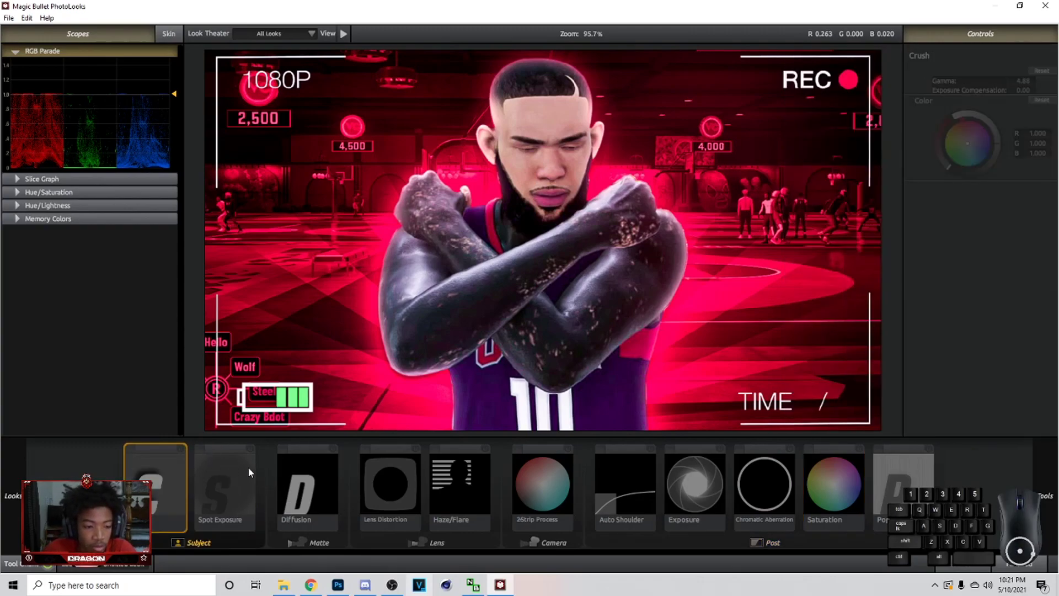
{"action": "left_click", "coordinate": [251, 453]}
{"action": "left_click", "coordinate": [251, 452]}
{"action": "left_click", "coordinate": [250, 452]}
{"action": "left_click", "coordinate": [253, 453]}
{"action": "double_click", "coordinate": [251, 453]}
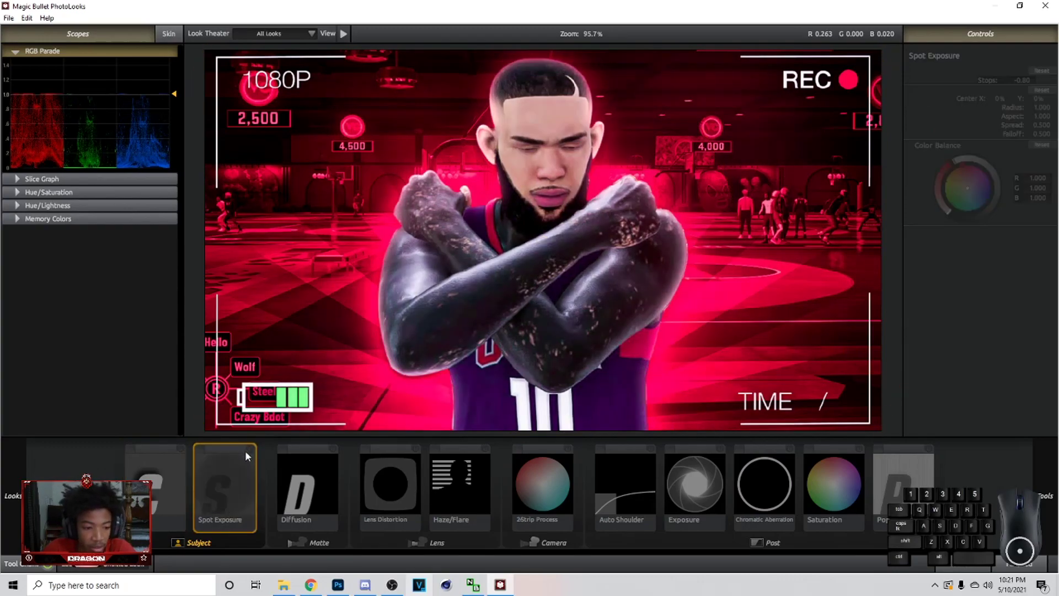
Step: Reshape the Spot Exposure circle to radius 0.522 around the player at +0.10 stops
{"action": "left_click", "coordinate": [255, 454]}
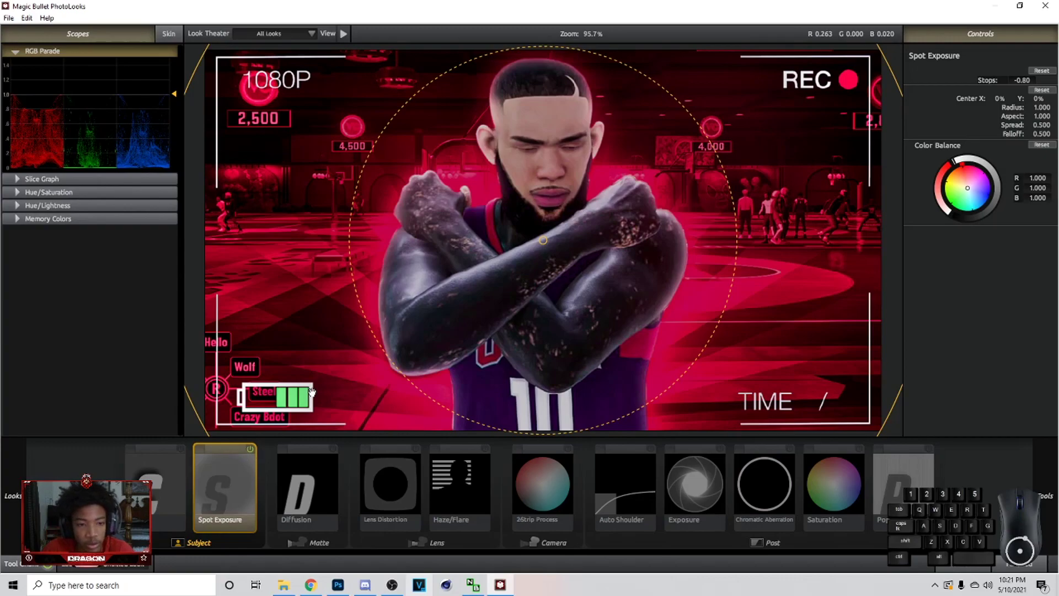
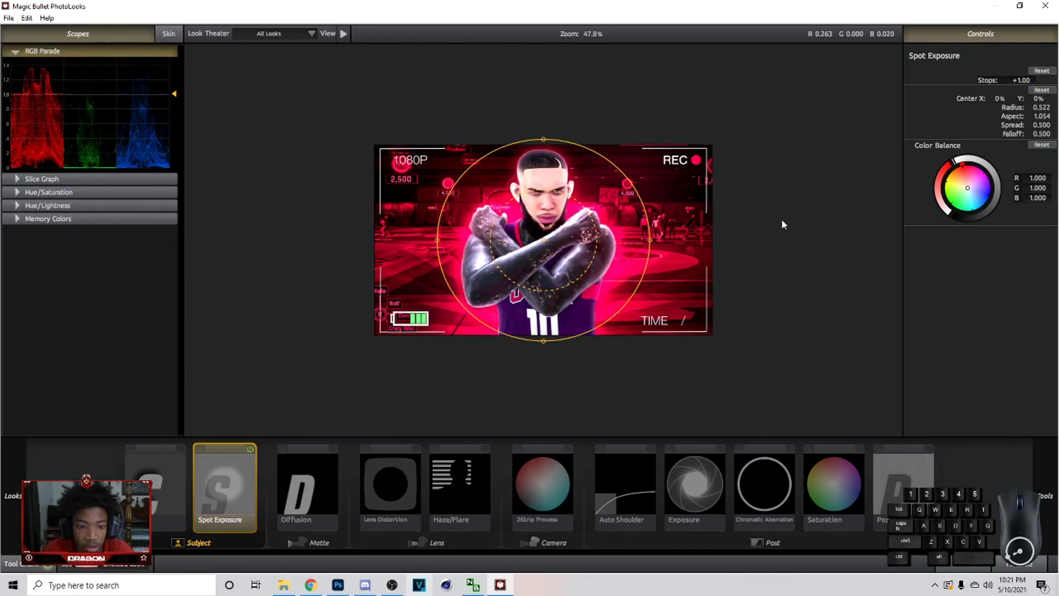
{"action": "left_click", "coordinate": [776, 236]}
{"action": "left_click", "coordinate": [331, 499]}
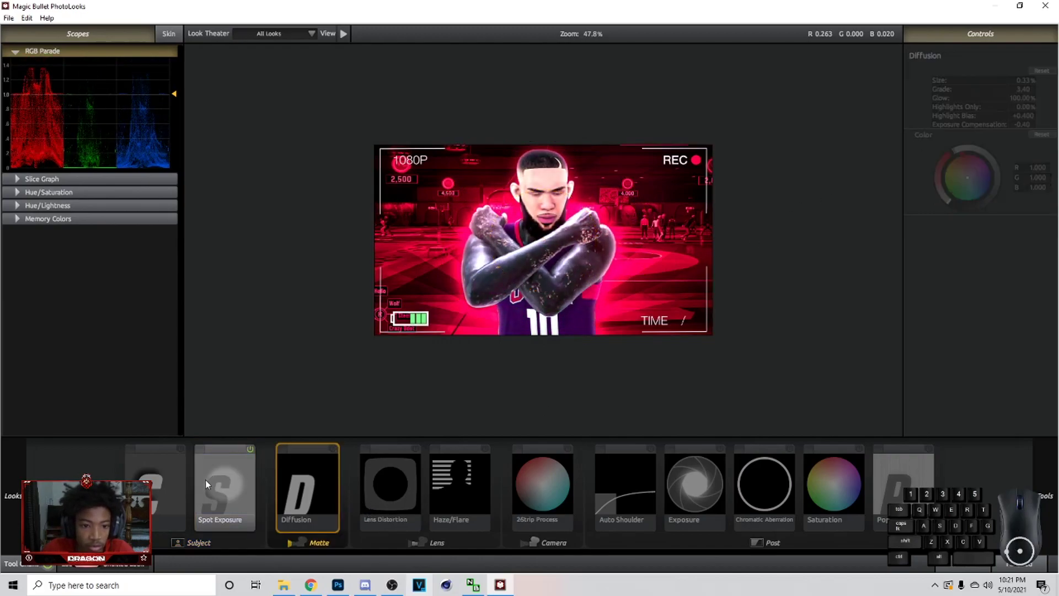
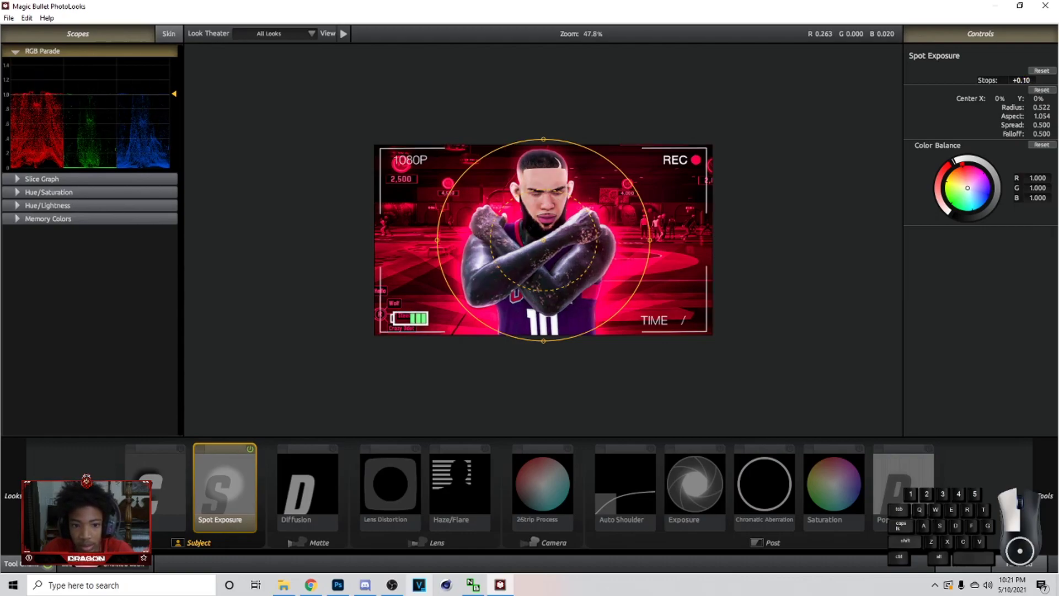
{"action": "left_click", "coordinate": [774, 268]}
Step: Move the spotlight up over the player and add a Diffusion glow to the look
{"action": "left_click_drag", "start_coordinate": [543, 244], "coordinate": [539, 256]}
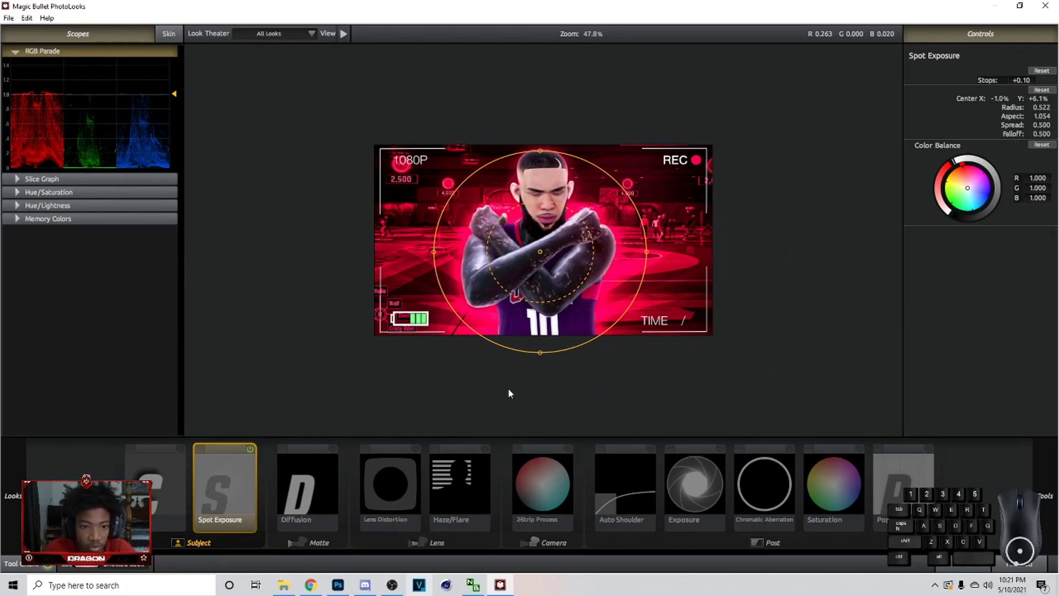
{"action": "left_click", "coordinate": [336, 480]}
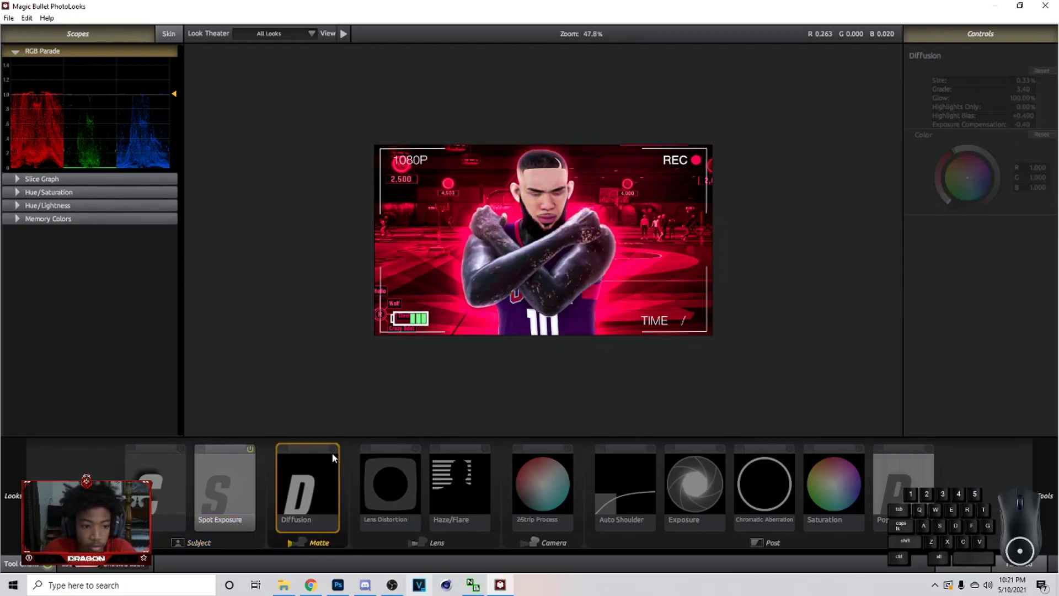
{"action": "left_click", "coordinate": [337, 451]}
{"action": "double_click", "coordinate": [337, 450]}
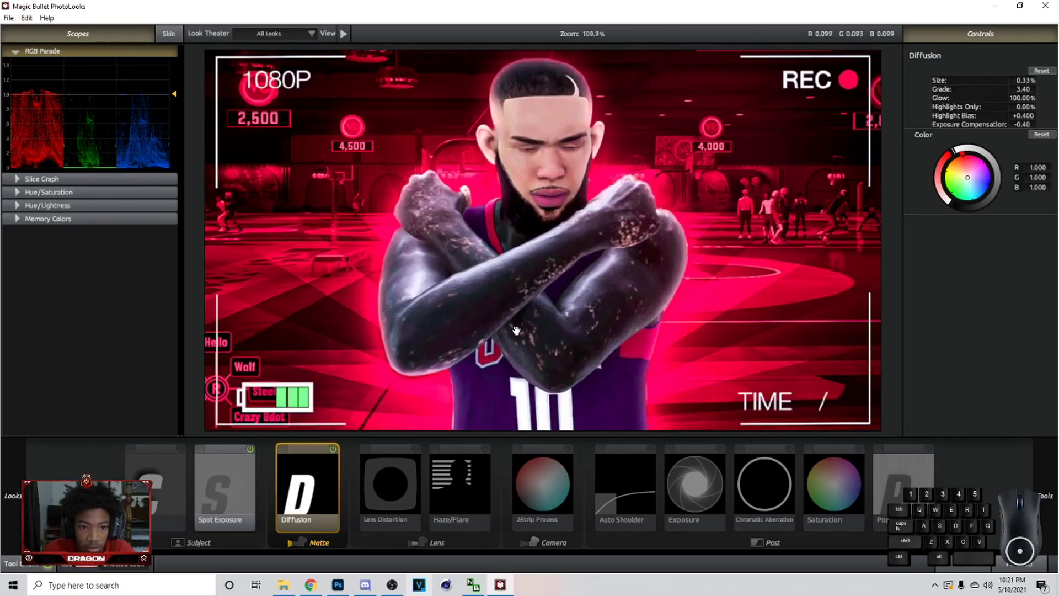
Step: Add Lens Distortion with Distortion -30% and Flatten 68%
{"action": "left_click", "coordinate": [337, 451]}
{"action": "left_click", "coordinate": [337, 451]}
{"action": "double_click", "coordinate": [337, 451]}
{"action": "scroll", "scroll_direction": "down", "scroll_amount": 3}
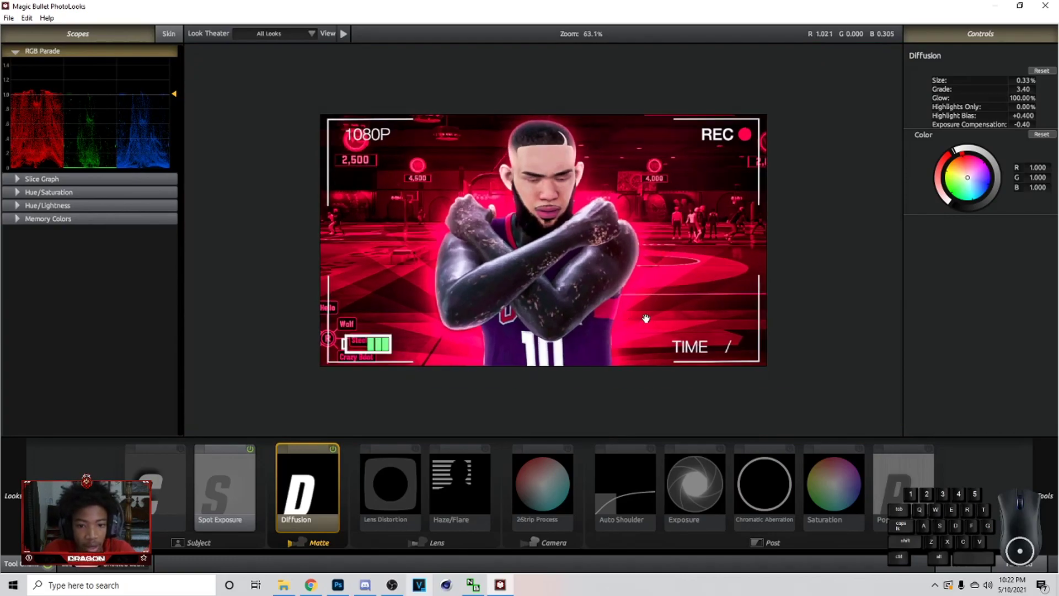
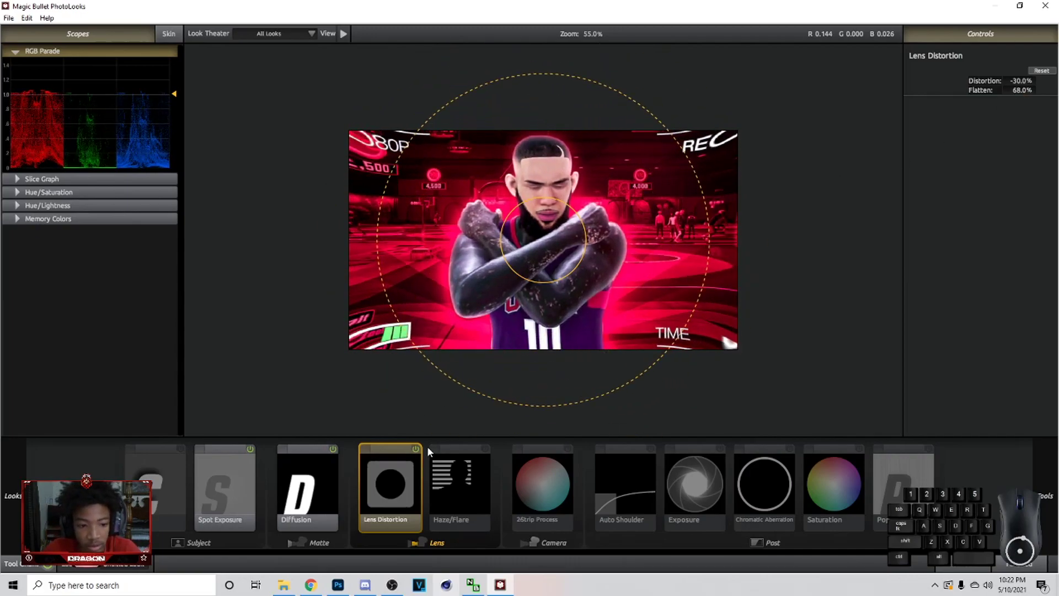
Step: Disable Lens Distortion and add a Haze/Flare glow to the look
{"action": "left_click", "coordinate": [421, 450]}
{"action": "left_click", "coordinate": [468, 466]}
{"action": "left_click", "coordinate": [489, 451]}
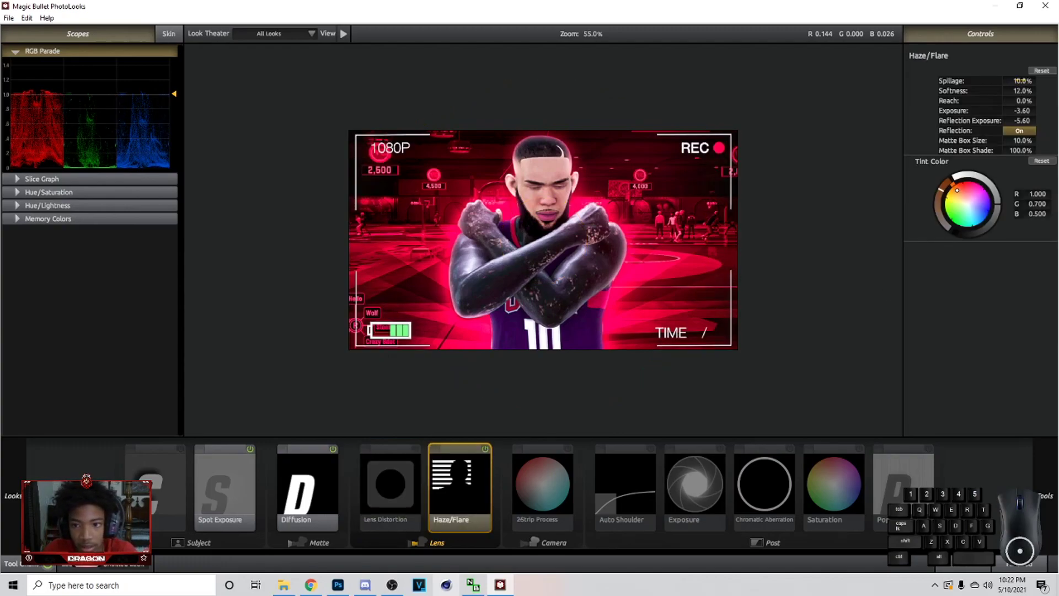
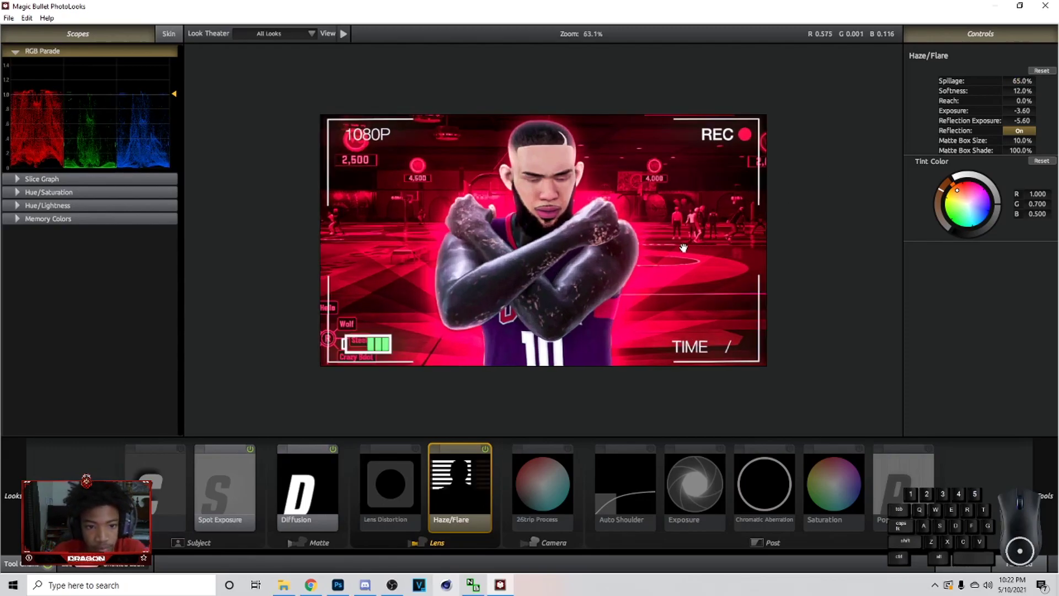
Step: Lower the flare Spillage to 28% and preview the 2-Strip Process look
{"action": "scroll", "scroll_direction": "down", "scroll_amount": 3}
{"action": "double_click", "coordinate": [489, 451]}
{"action": "double_click", "coordinate": [490, 451]}
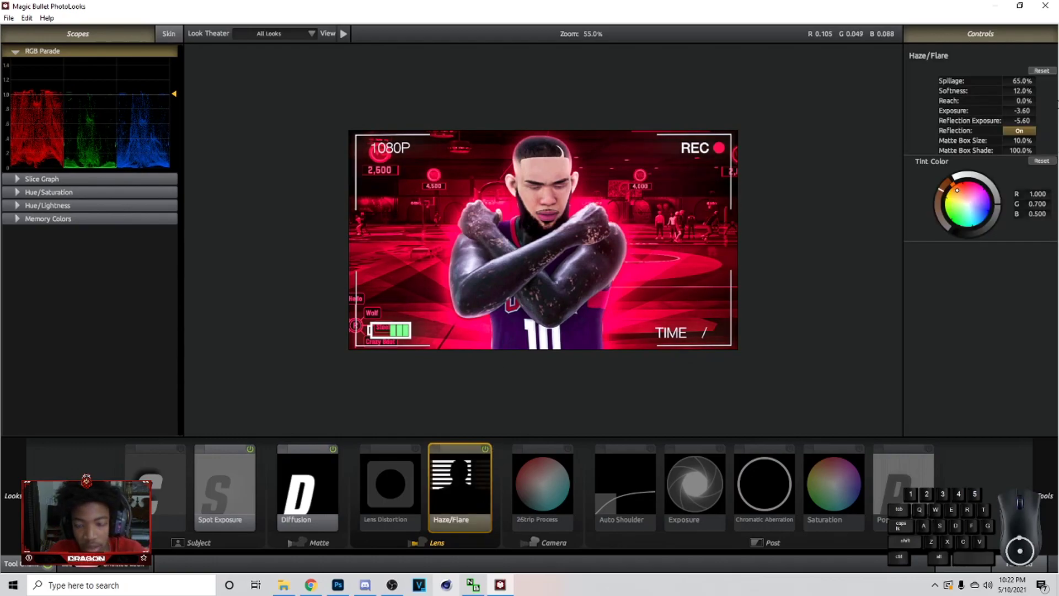
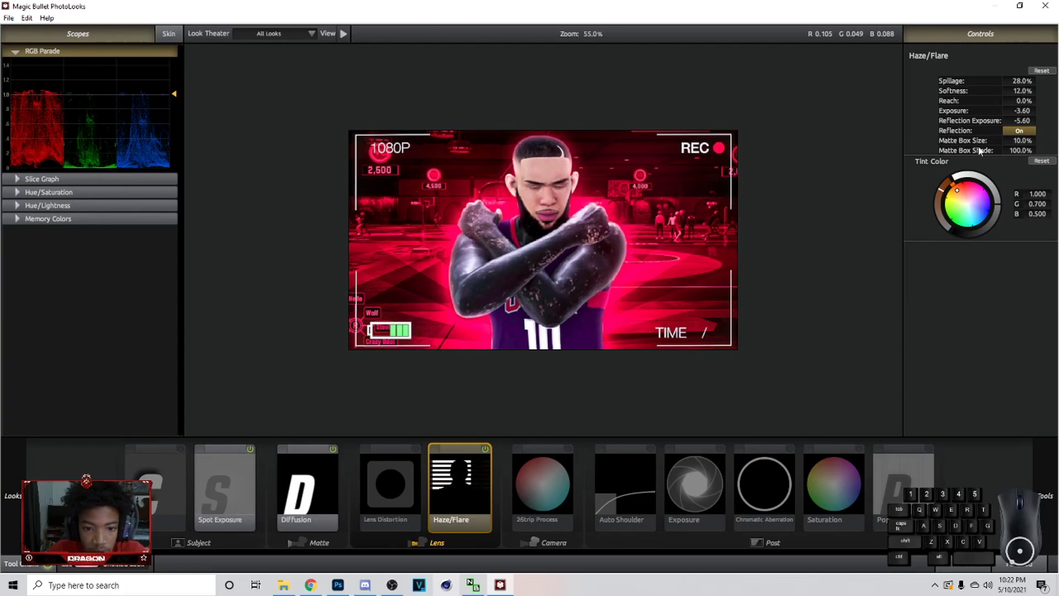
{"action": "double_click", "coordinate": [491, 450]}
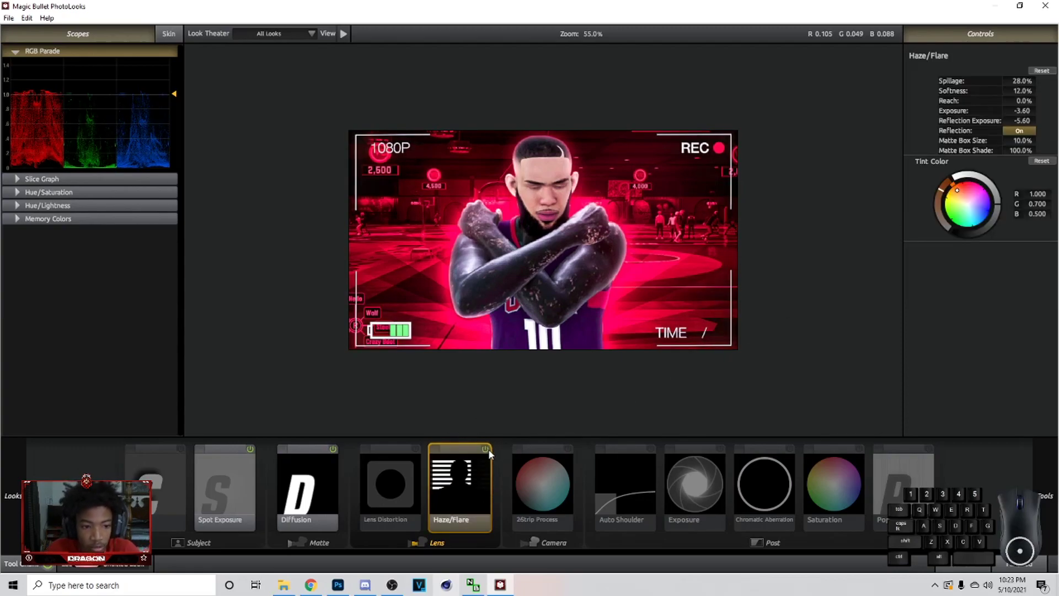
{"action": "left_click", "coordinate": [559, 471]}
{"action": "left_click", "coordinate": [572, 452]}
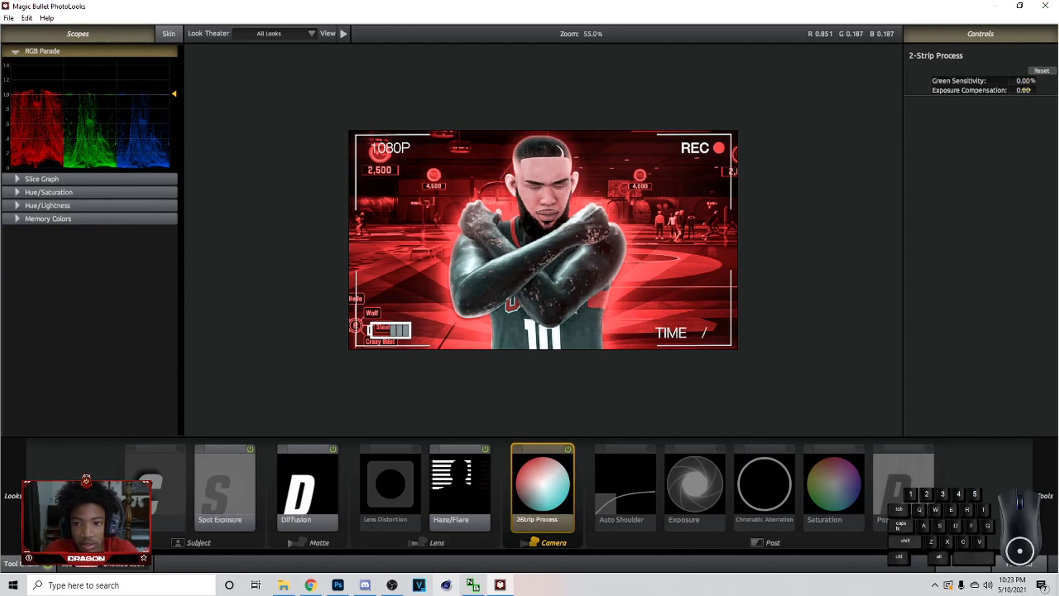
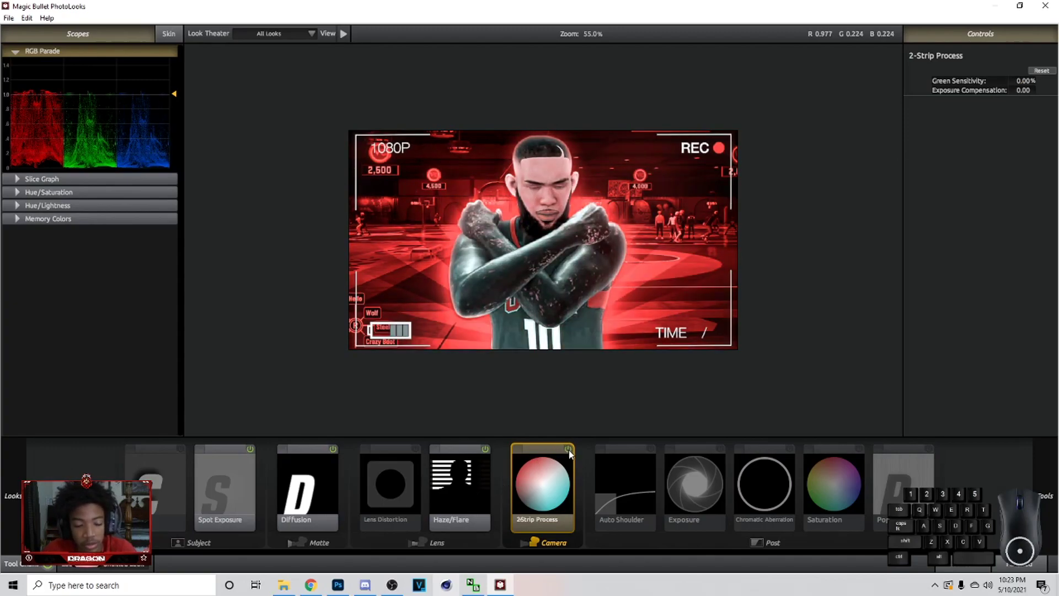
Step: Switch off 2-Strip Process and add Auto Shoulder at 100% strength
{"action": "left_click", "coordinate": [572, 449]}
{"action": "left_click", "coordinate": [653, 450]}
{"action": "double_click", "coordinate": [653, 449]}
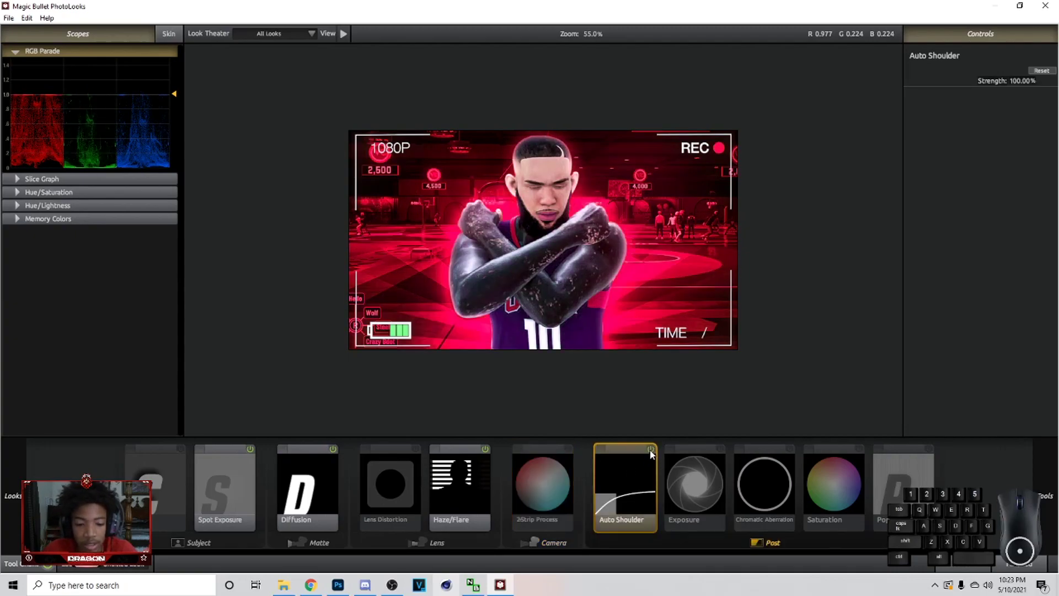
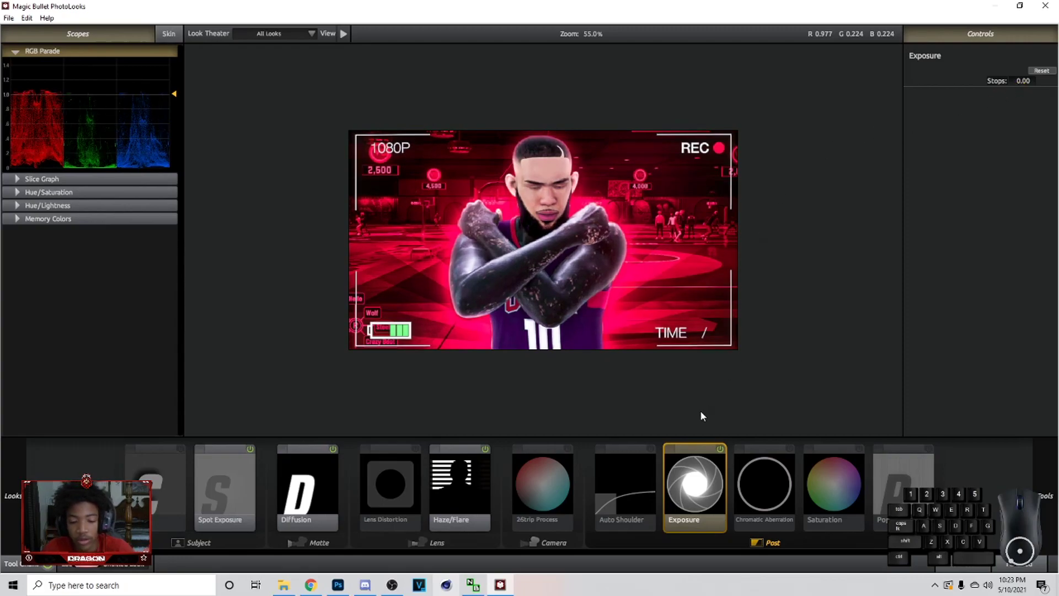
Step: Set Chromatic Aberration's Green/Magenta shift to +0.080
{"action": "left_click", "coordinate": [726, 447]}
{"action": "left_click", "coordinate": [726, 449]}
{"action": "left_click", "coordinate": [777, 455]}
{"action": "left_click", "coordinate": [793, 450]}
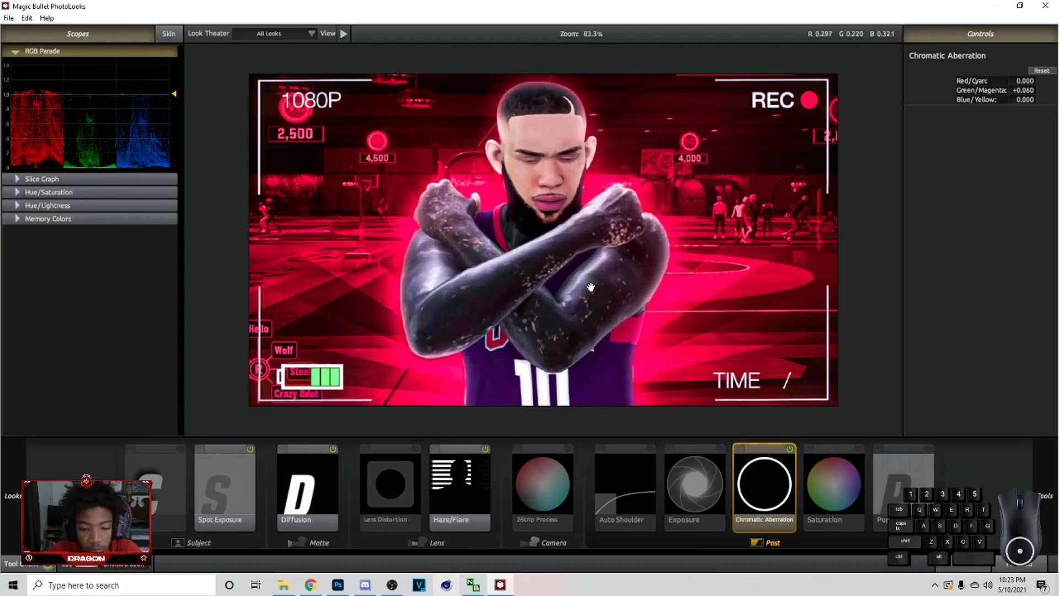
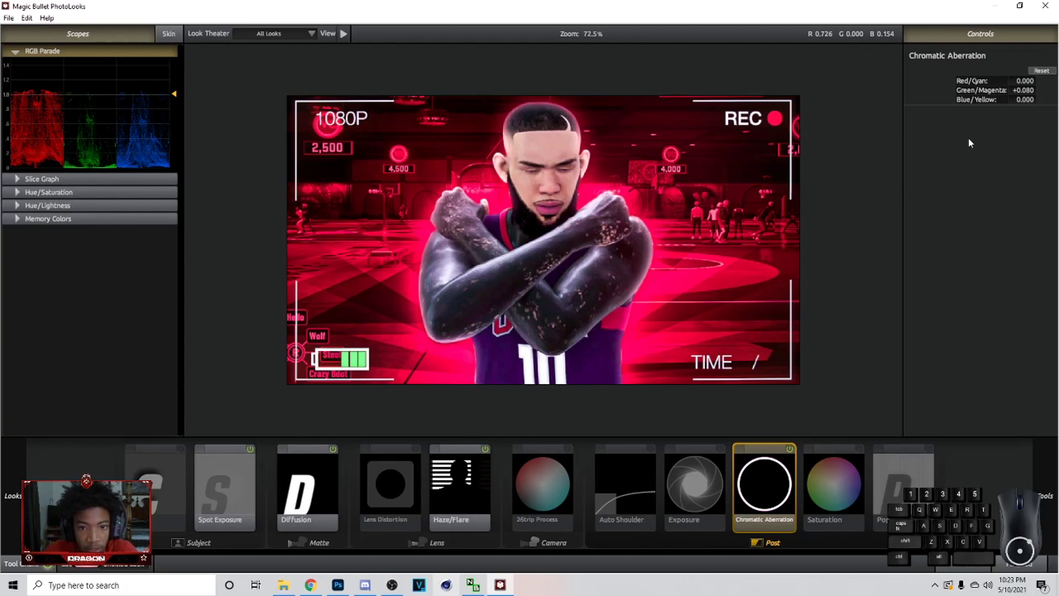
Step: Review the Saturation tool and add a Pop boost of about +19% to the look
{"action": "left_click", "coordinate": [856, 469]}
{"action": "left_click", "coordinate": [864, 451]}
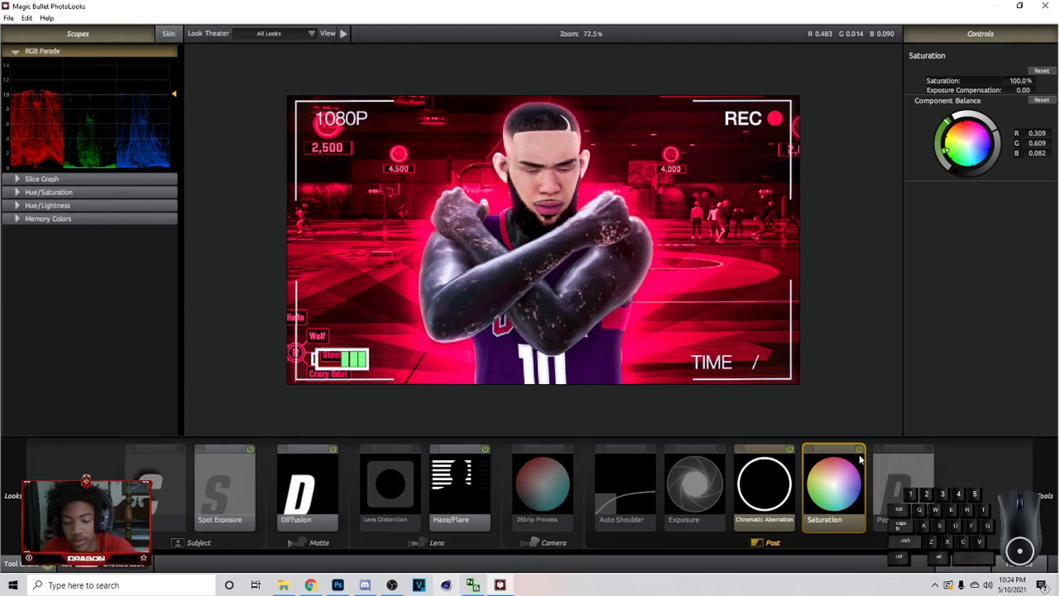
{"action": "left_click", "coordinate": [862, 450]}
{"action": "left_click", "coordinate": [931, 453]}
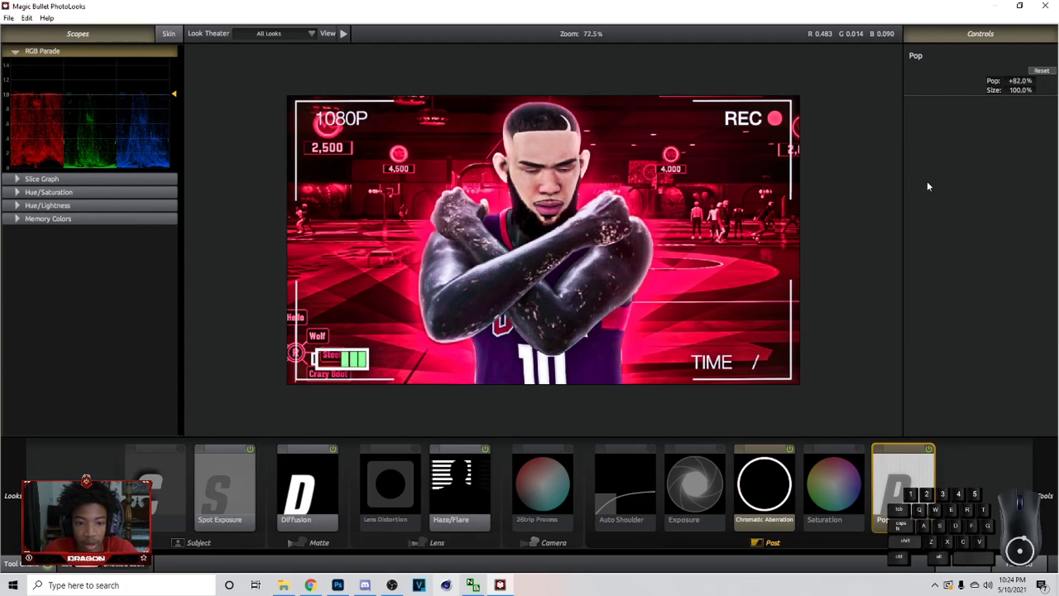
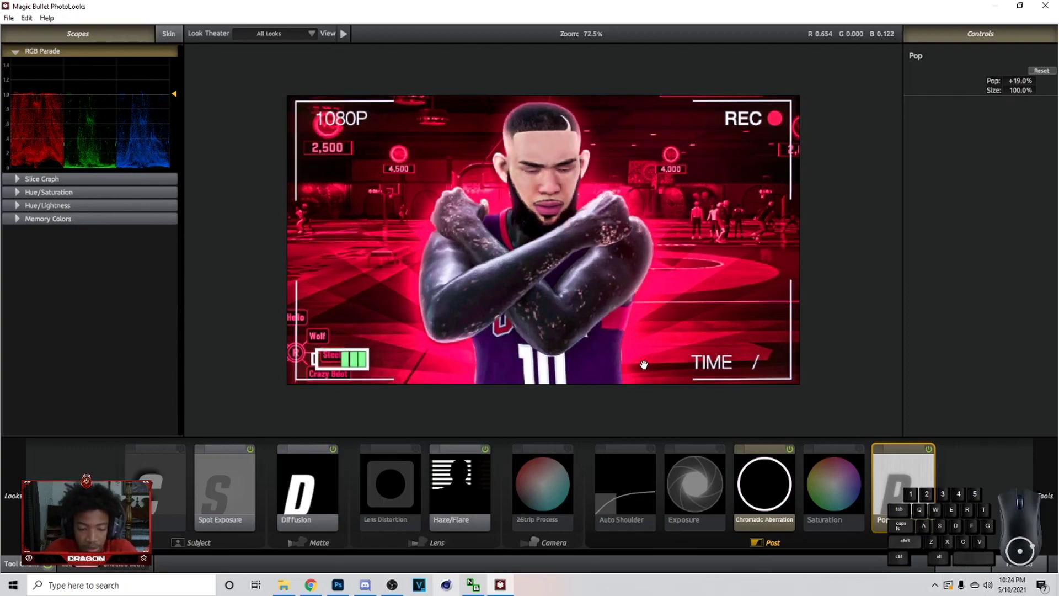
Step: Review the Spot Exposure and Crush subject tools, easing Pop to +19%
{"action": "left_click", "coordinate": [236, 496]}
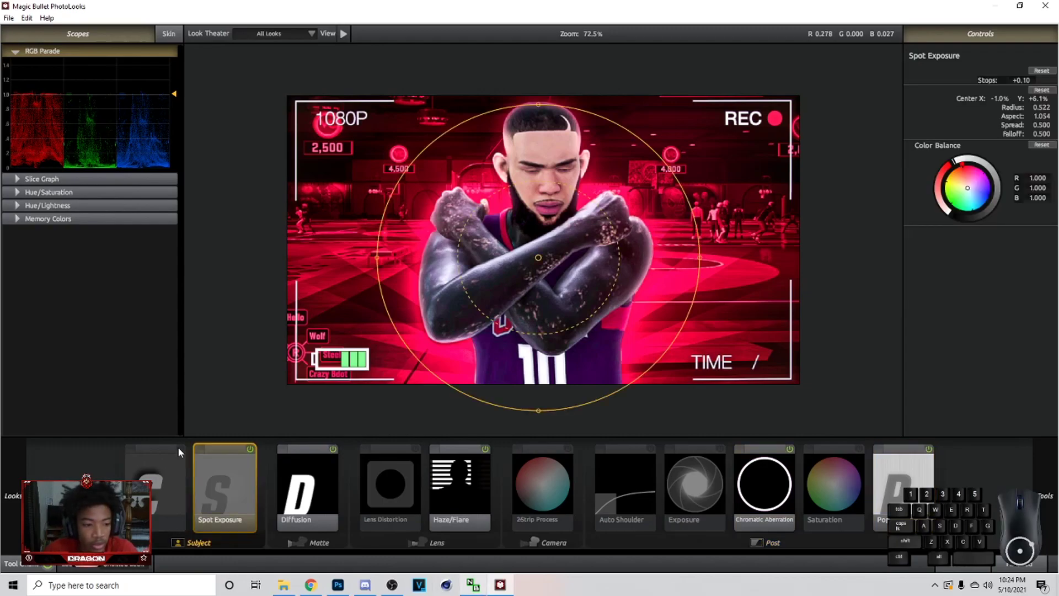
{"action": "left_click", "coordinate": [184, 450]}
{"action": "left_click", "coordinate": [184, 450]}
{"action": "double_click", "coordinate": [184, 451]}
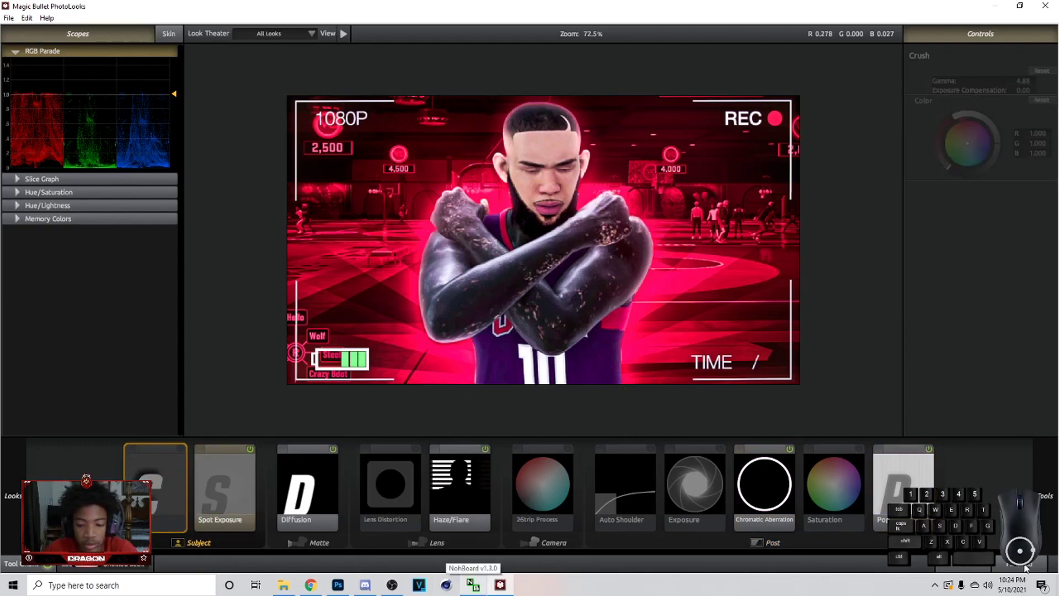
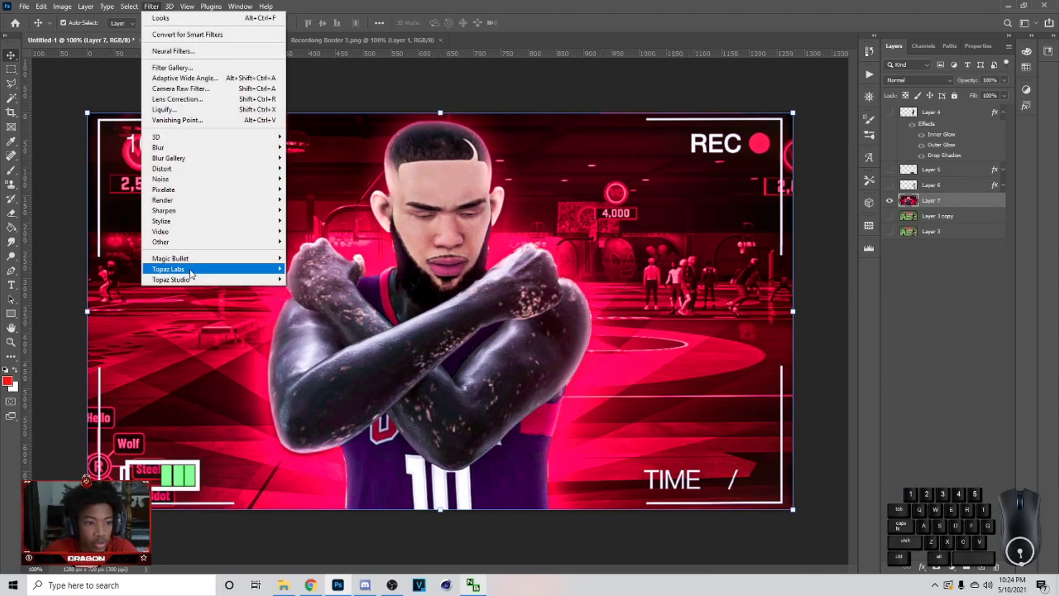
Step: Launch Topaz Adjust 5 on the graded thumbnail layer via Filter > Topaz Labs
{"action": "left_click", "coordinate": [322, 273]}
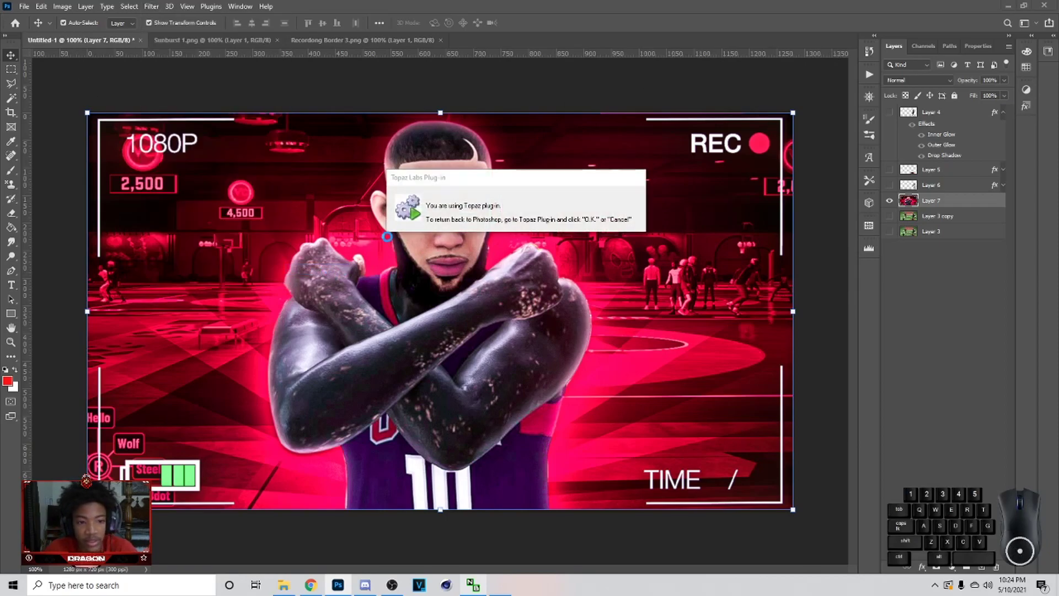
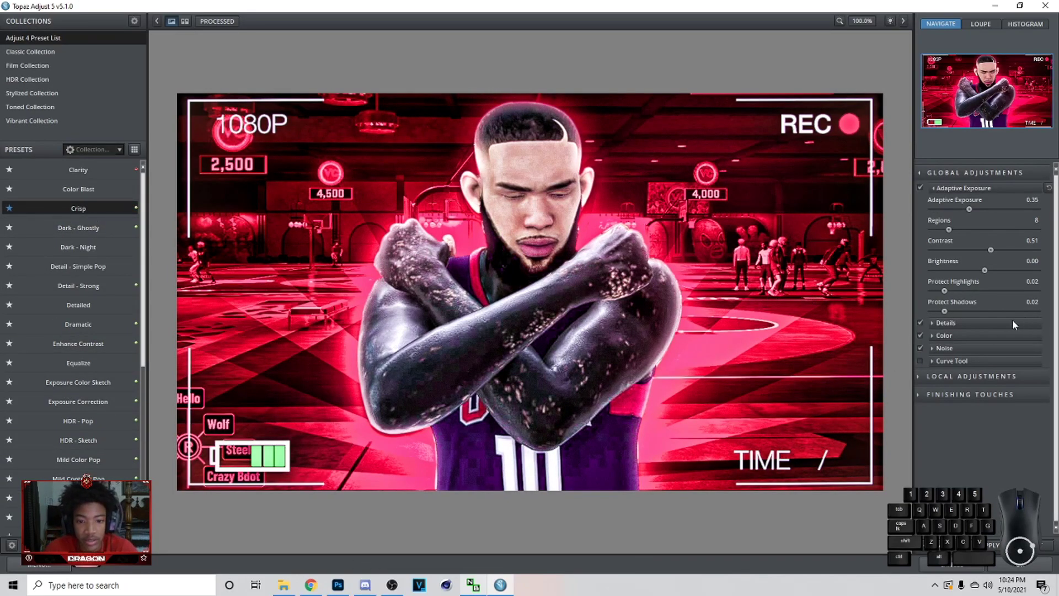
Step: Nudge the top Adaptive Exposure slider to a starting value
{"action": "left_click", "coordinate": [925, 191]}
{"action": "left_click", "coordinate": [921, 191]}
{"action": "double_click", "coordinate": [922, 194]}
{"action": "left_click", "coordinate": [922, 193]}
{"action": "double_click", "coordinate": [922, 194]}
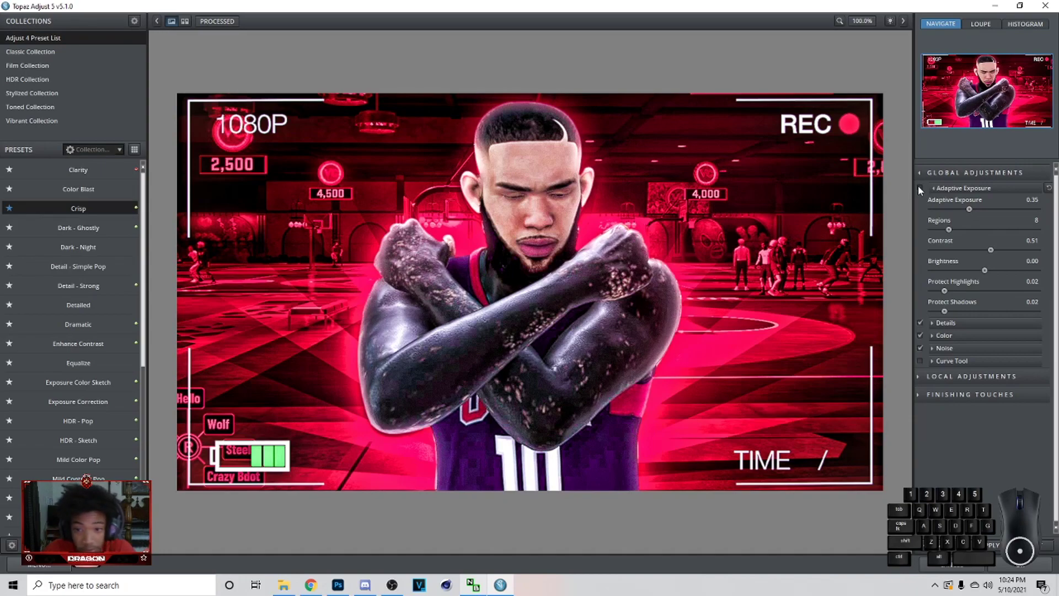
{"action": "left_click", "coordinate": [923, 190]}
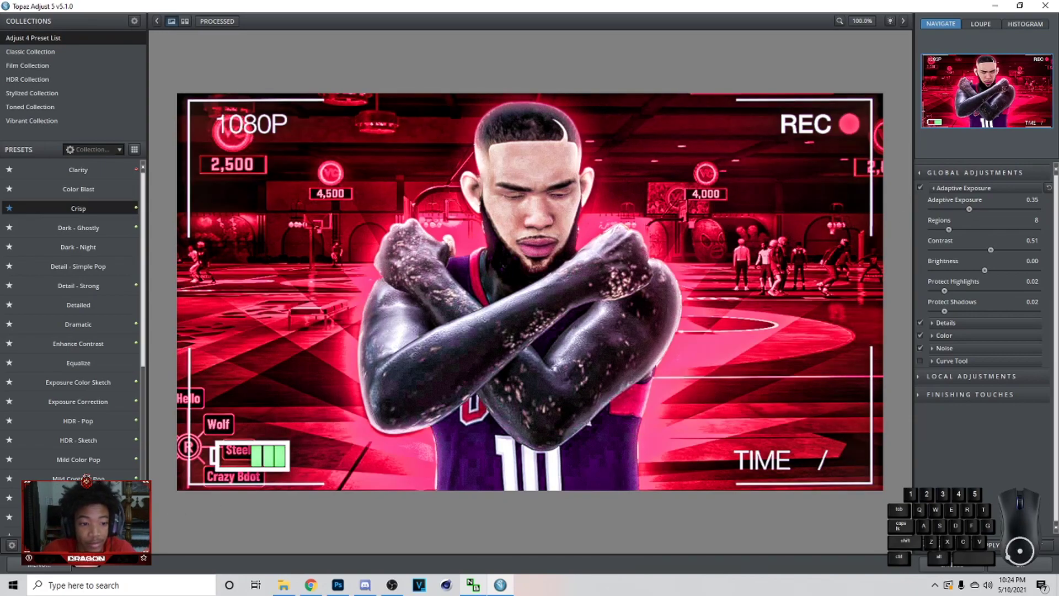
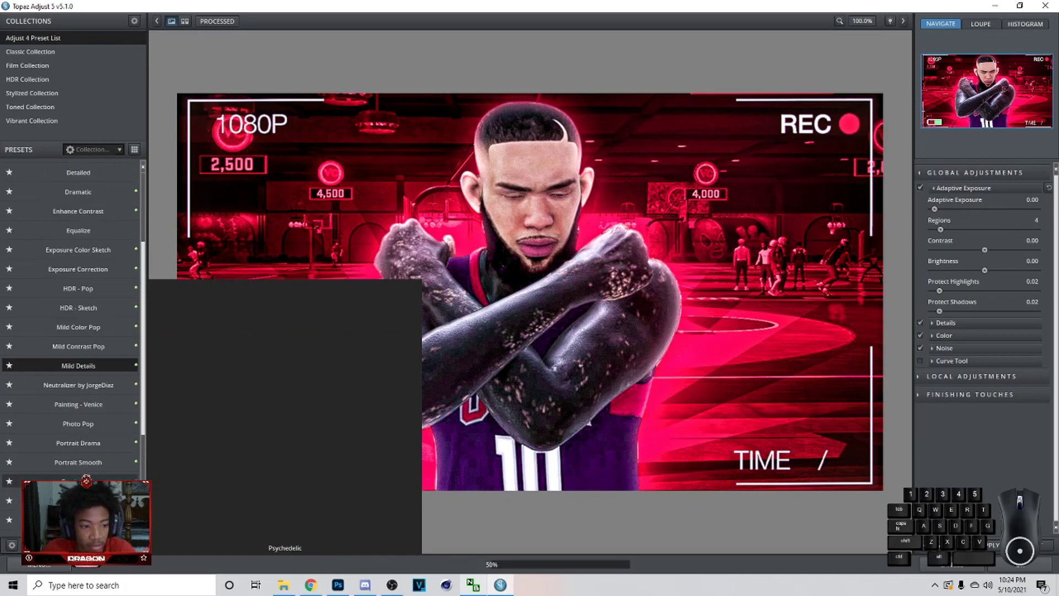
Step: Try presets like Crisp and the HDR Collection's Dynamic Pop on the thumbnail
{"action": "left_click", "coordinate": [101, 216]}
{"action": "left_click", "coordinate": [59, 88]}
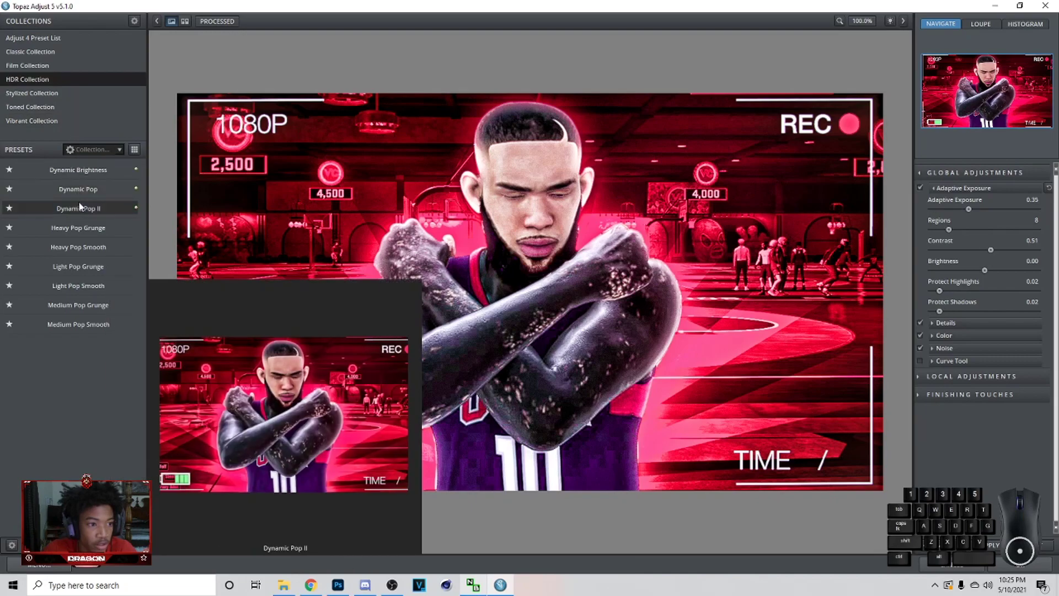
{"action": "left_click", "coordinate": [83, 205]}
{"action": "left_click", "coordinate": [86, 195]}
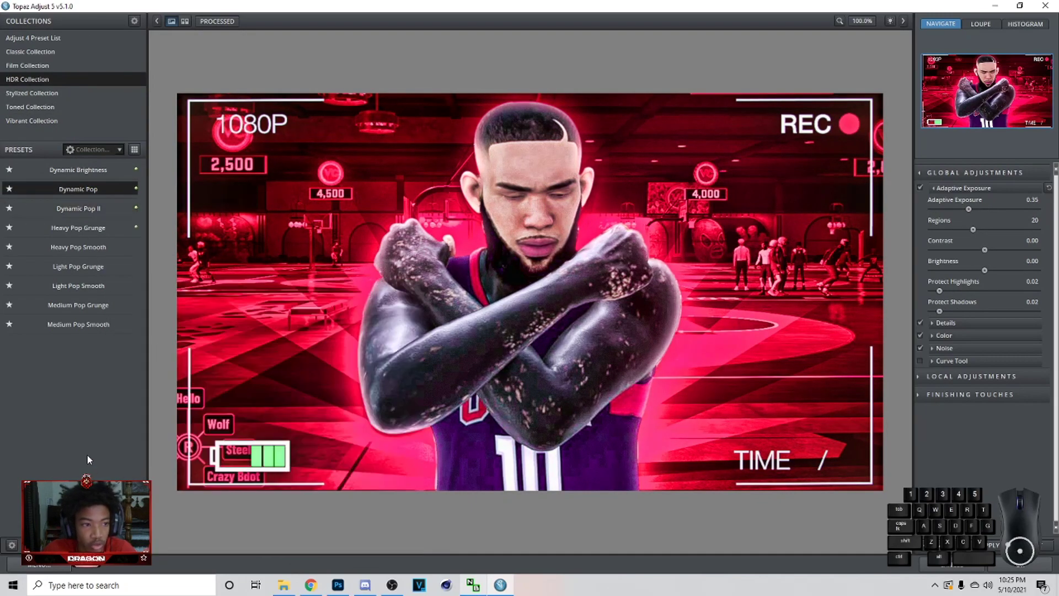
{"action": "left_click", "coordinate": [96, 205]}
{"action": "left_click", "coordinate": [99, 203]}
{"action": "left_click", "coordinate": [98, 199]}
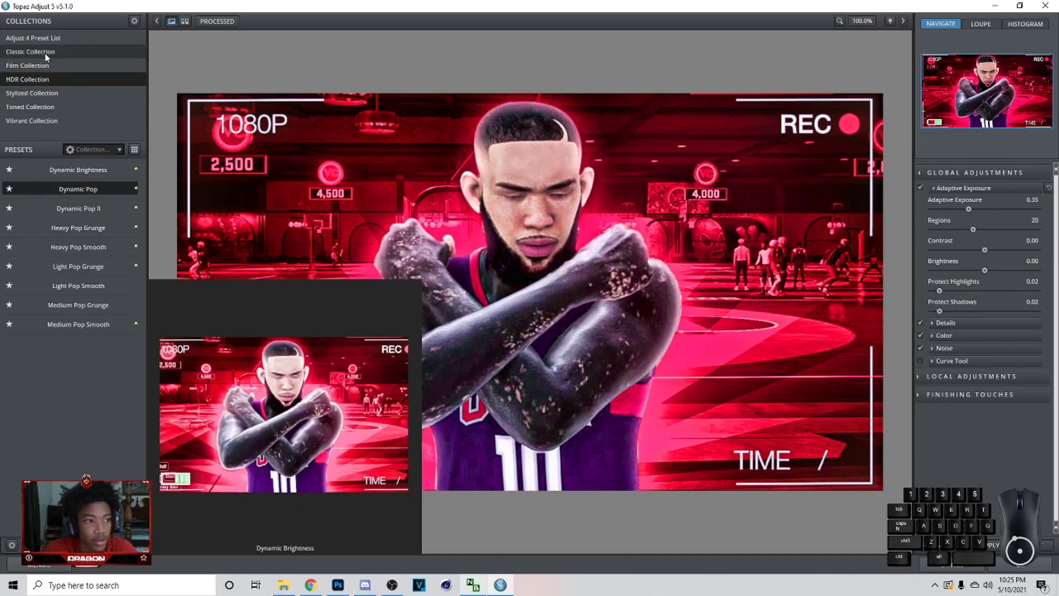
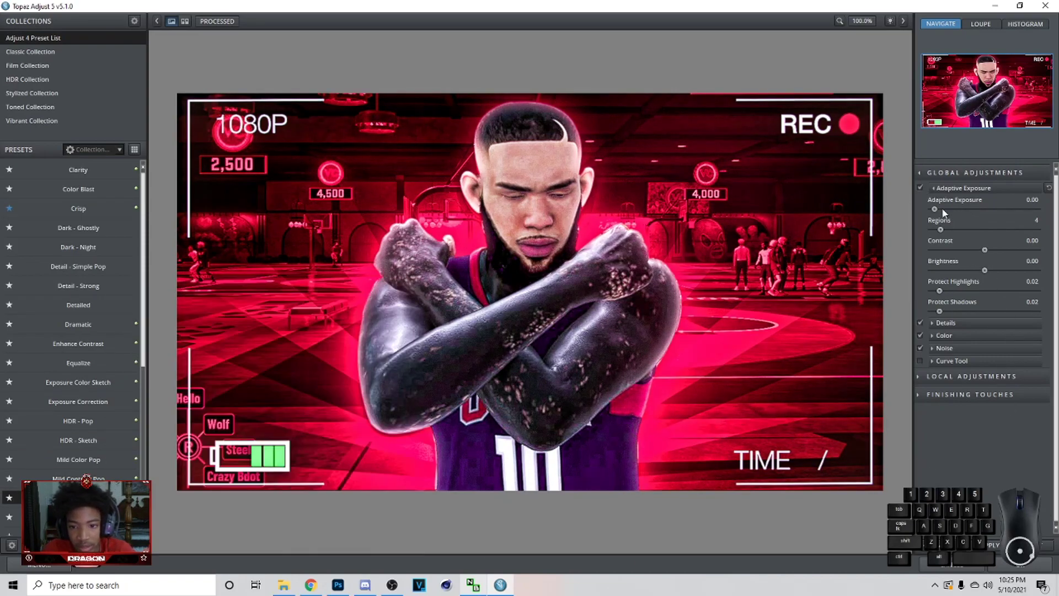
Step: Tune the lower Adaptive Exposure sliders for more detail and punch
{"action": "left_click", "coordinate": [949, 326]}
{"action": "left_click_drag", "start_coordinate": [970, 347], "coordinate": [959, 347]}
{"action": "left_click", "coordinate": [958, 347]}
{"action": "left_click_drag", "start_coordinate": [951, 345], "coordinate": [984, 344]}
{"action": "left_click", "coordinate": [983, 344]}
{"action": "left_click", "coordinate": [981, 345]}
{"action": "left_click", "coordinate": [971, 345]}
{"action": "double_click", "coordinate": [968, 344]}
Step: Switch back to the Crisp preset and rebalance its exposure sliders
{"action": "left_click", "coordinate": [119, 209]}
{"action": "left_click", "coordinate": [926, 188]}
{"action": "left_click", "coordinate": [922, 188]}
{"action": "left_click_drag", "start_coordinate": [968, 212], "coordinate": [947, 213]}
{"action": "left_click", "coordinate": [950, 213]}
{"action": "left_click", "coordinate": [957, 212]}
{"action": "double_click", "coordinate": [960, 211]}
Step: Confirm the Crisp-based adjustment and return the sharper pink thumbnail to Photoshop
{"action": "left_click", "coordinate": [994, 547]}
{"action": "left_click", "coordinate": [1018, 569]}
{"action": "left_click", "coordinate": [575, 421]}
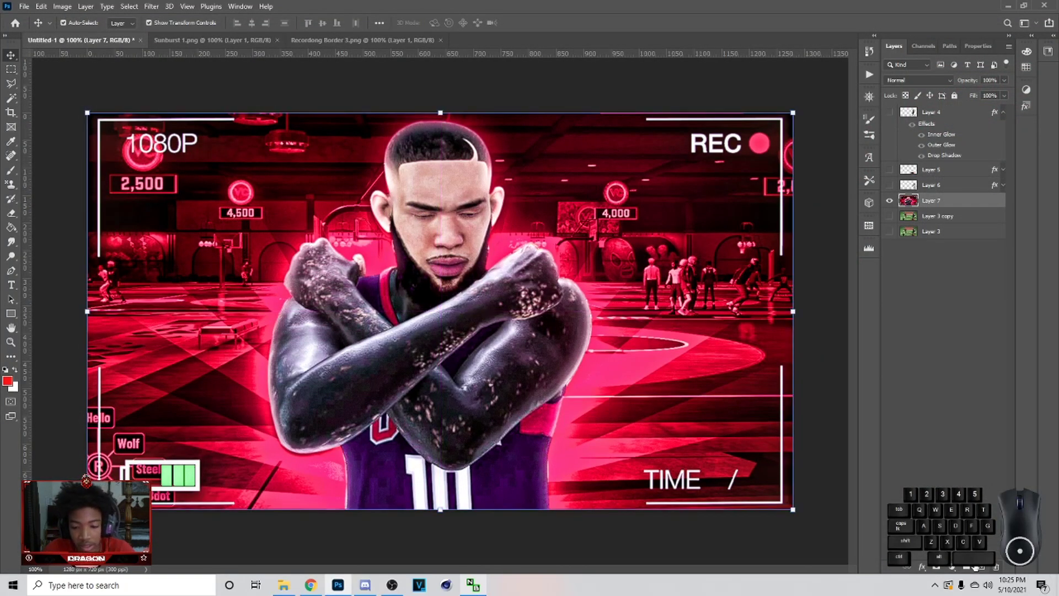
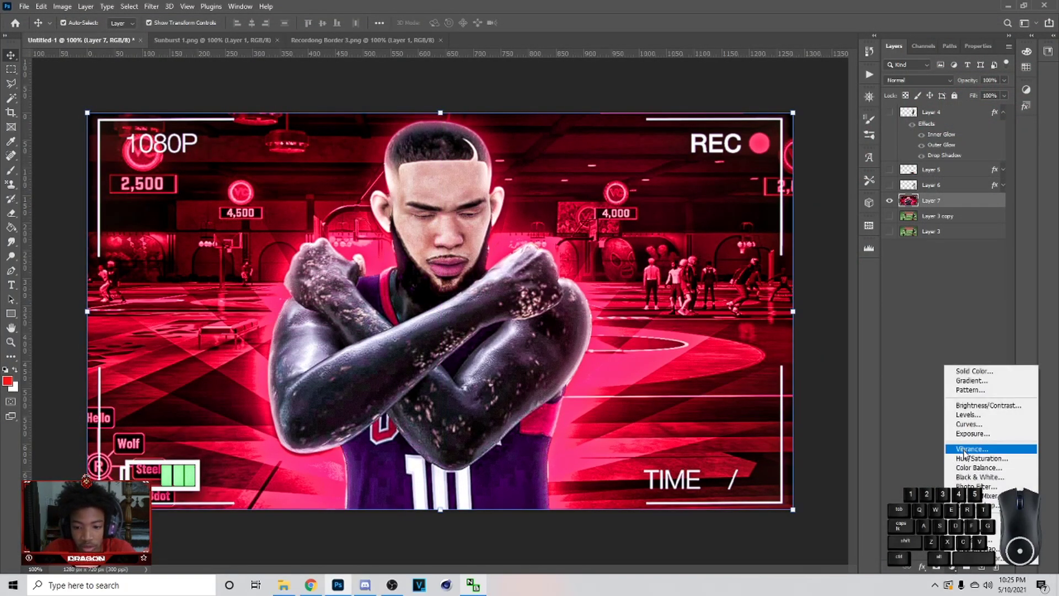
Step: Try a quick vibrance adjustment layer, then undo it and dismiss the menu
{"action": "left_click", "coordinate": [969, 455]}
{"action": "left_click", "coordinate": [949, 97]}
{"action": "left_click", "coordinate": [950, 116]}
{"action": "key", "text": "ctrl+z"}
{"action": "left_click", "coordinate": [895, 56]}
{"action": "key", "text": "ctrl+z"}
{"action": "key", "text": "ctrl+z"}
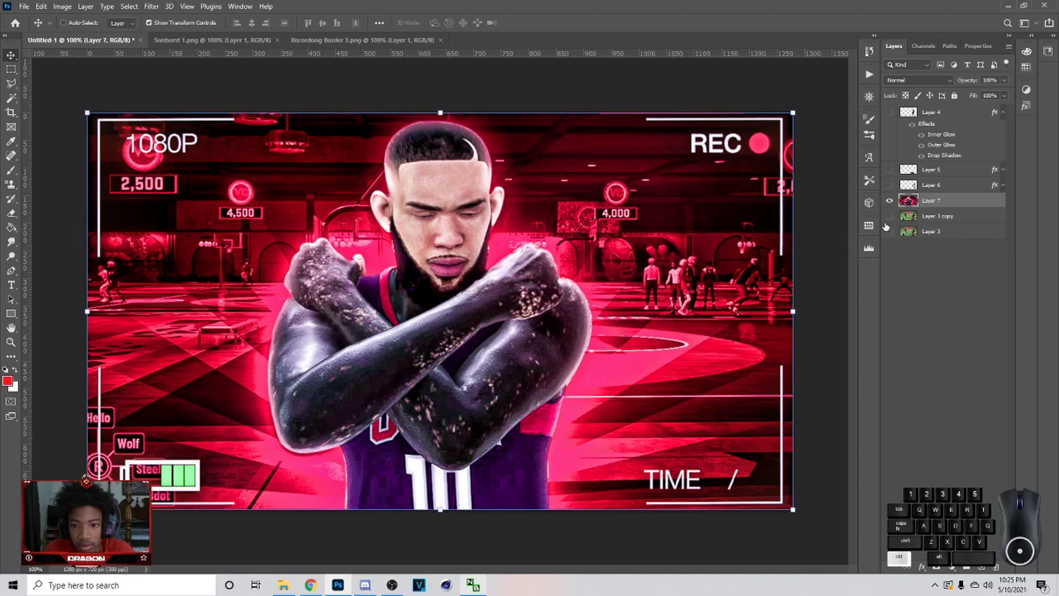
{"action": "key", "text": "ctrl+z"}
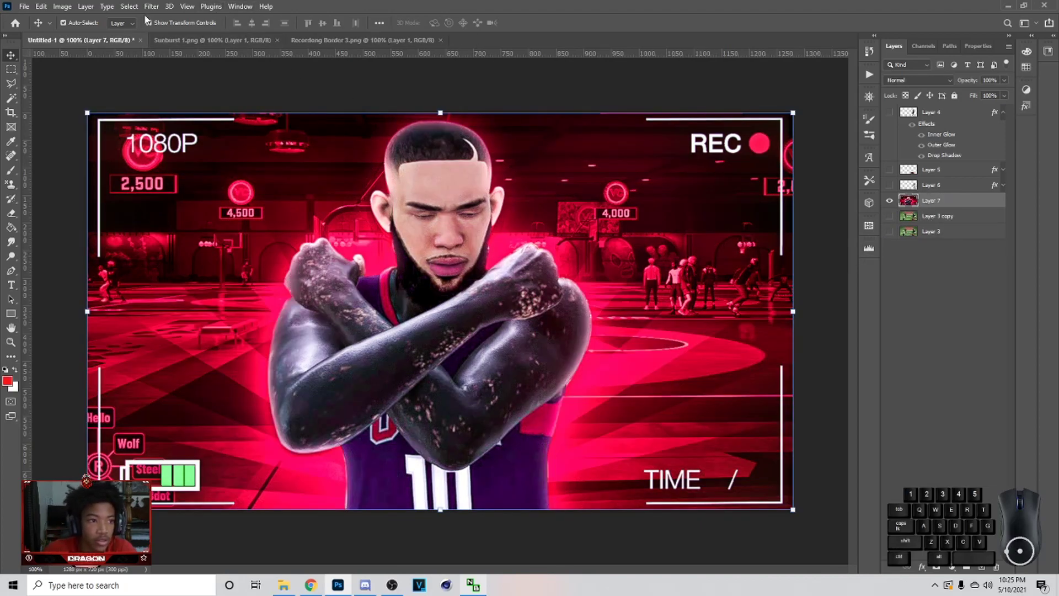
Step: Reapply the last filter, Topaz Adjust 5, from the Filter menu
{"action": "left_click", "coordinate": [142, 12]}
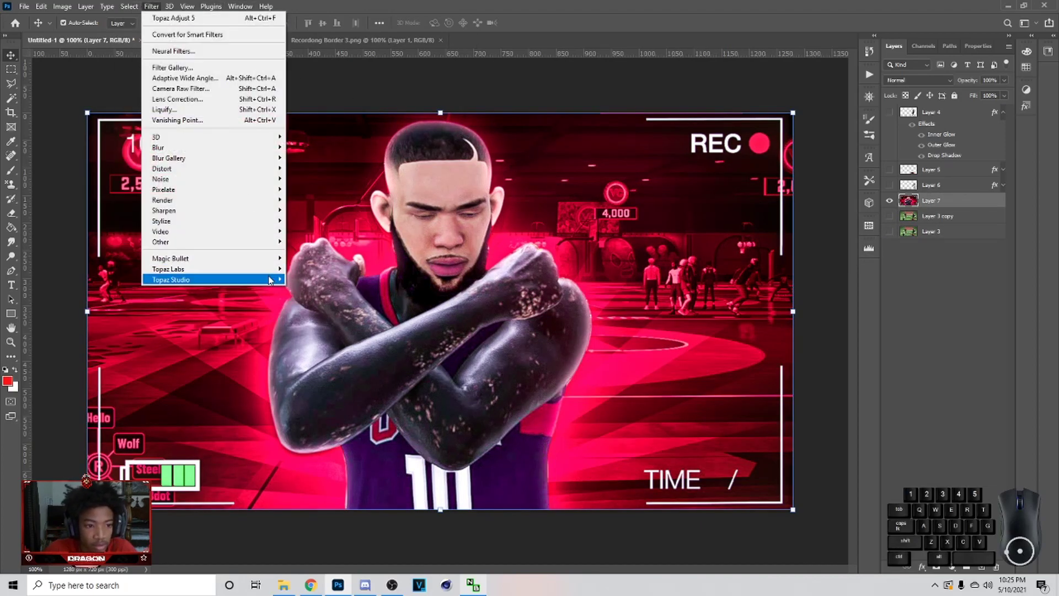
{"action": "left_click", "coordinate": [295, 271]}
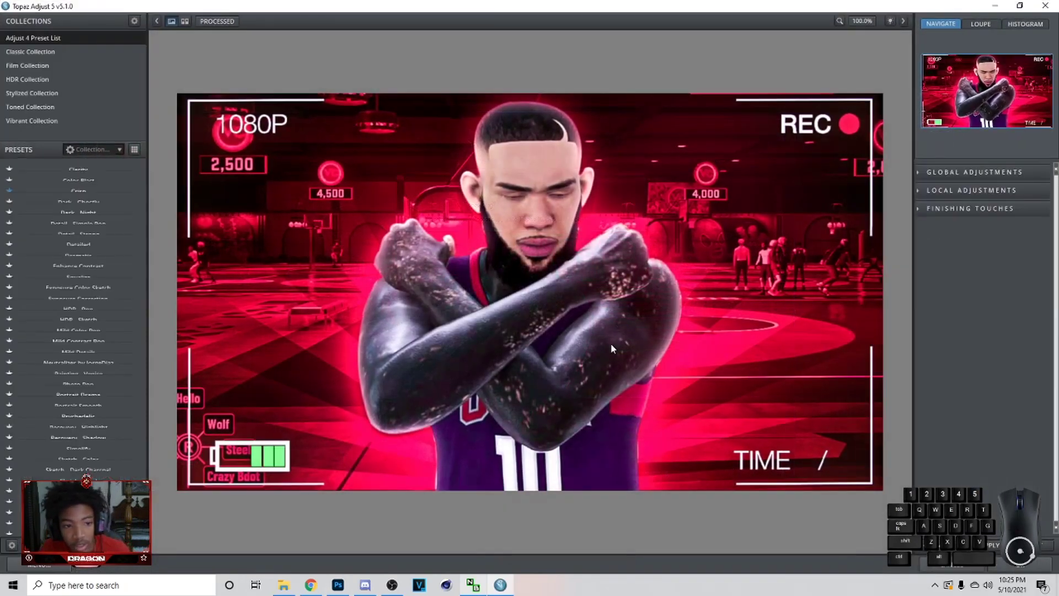